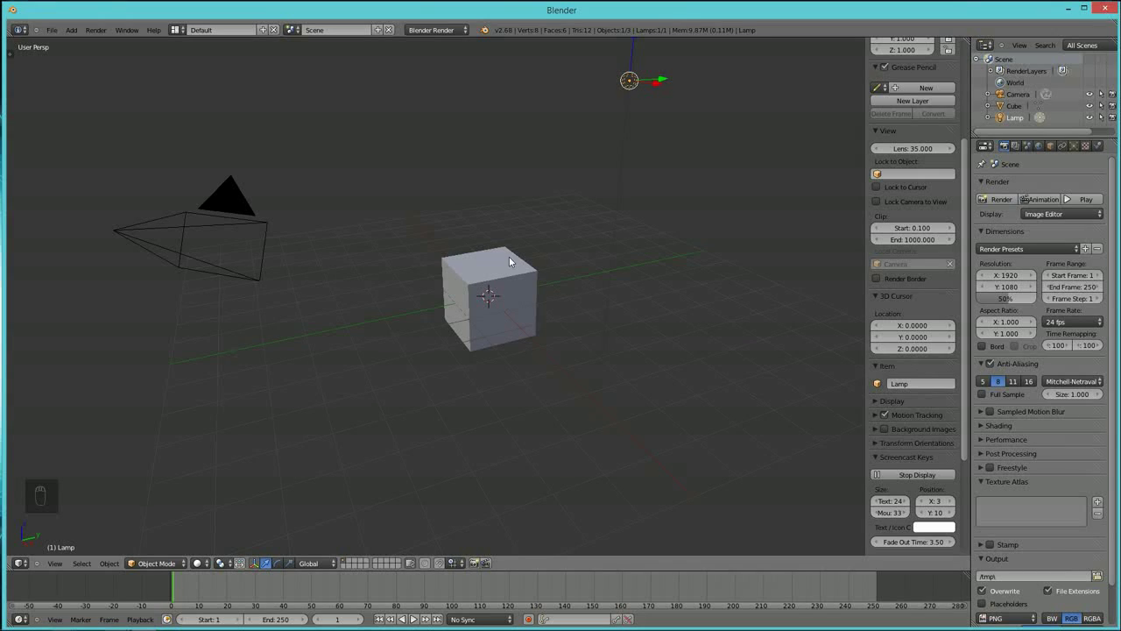
# Delete the default cube and add a flat plane at the scene centre.
pyautogui.click(508, 267)
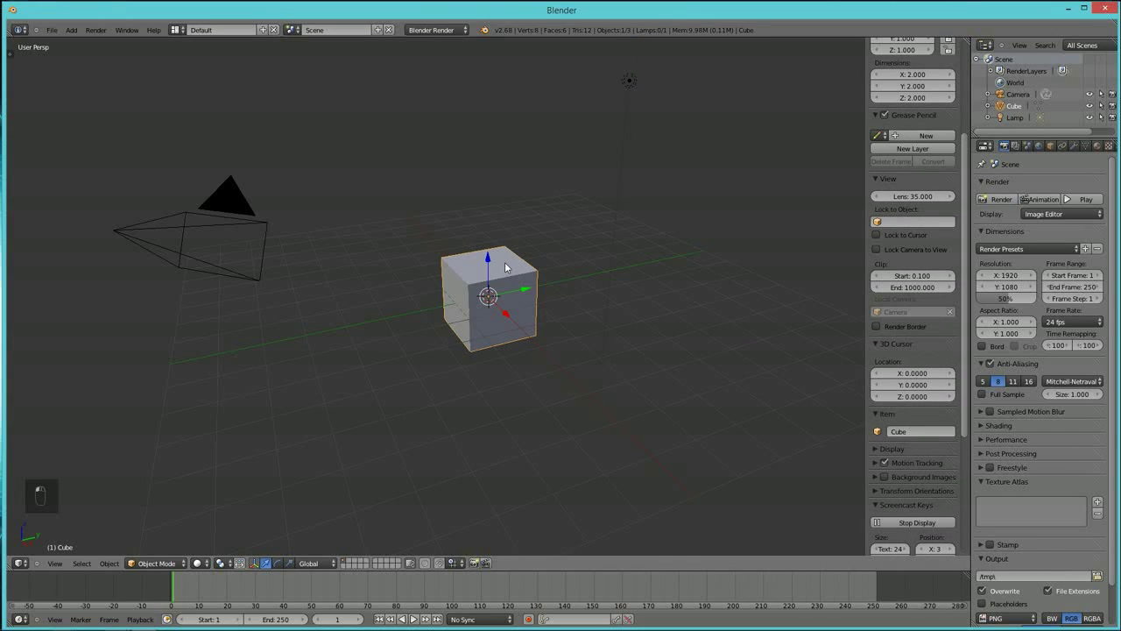
pyautogui.press('x')
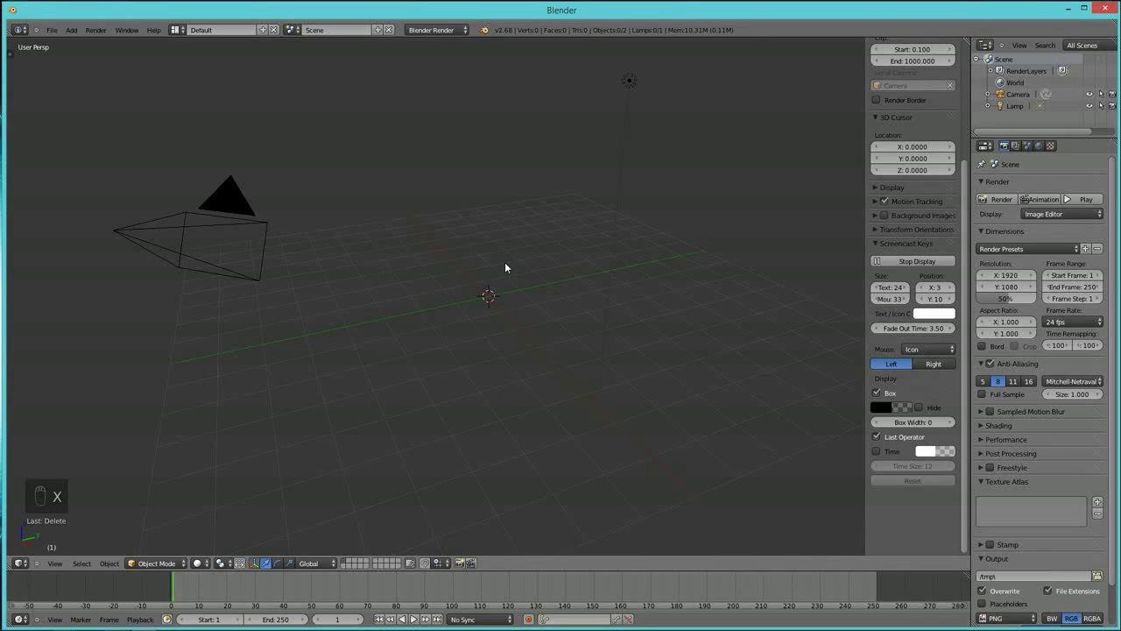
pyautogui.press('shift+a')
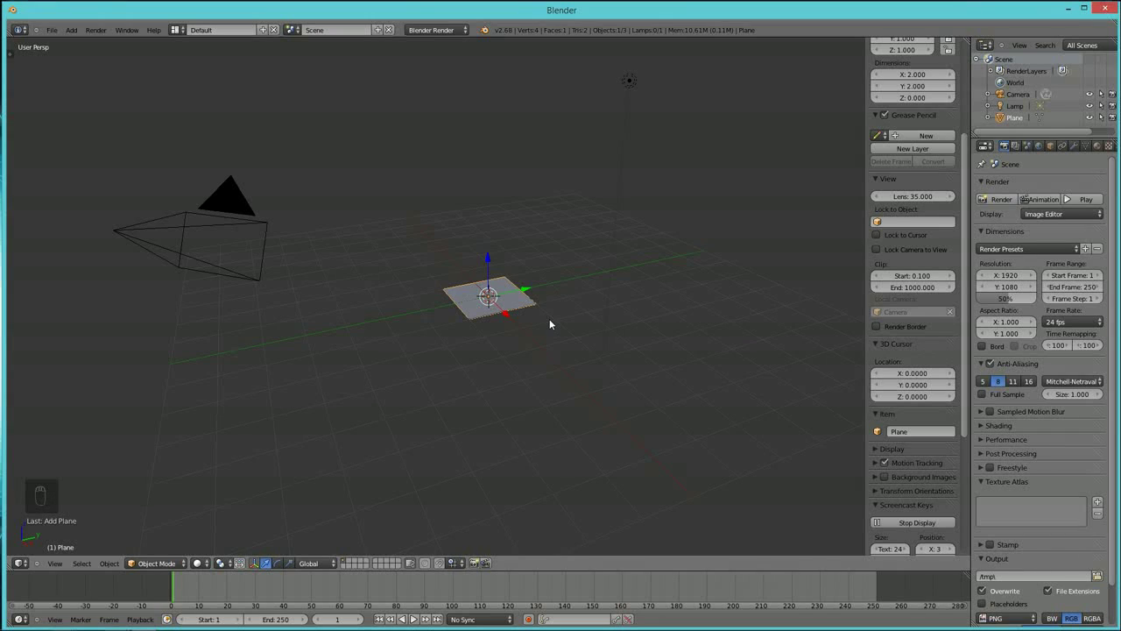
# Switch to top view and enter Edit Mode on the plane.
pyautogui.press('KP_7')
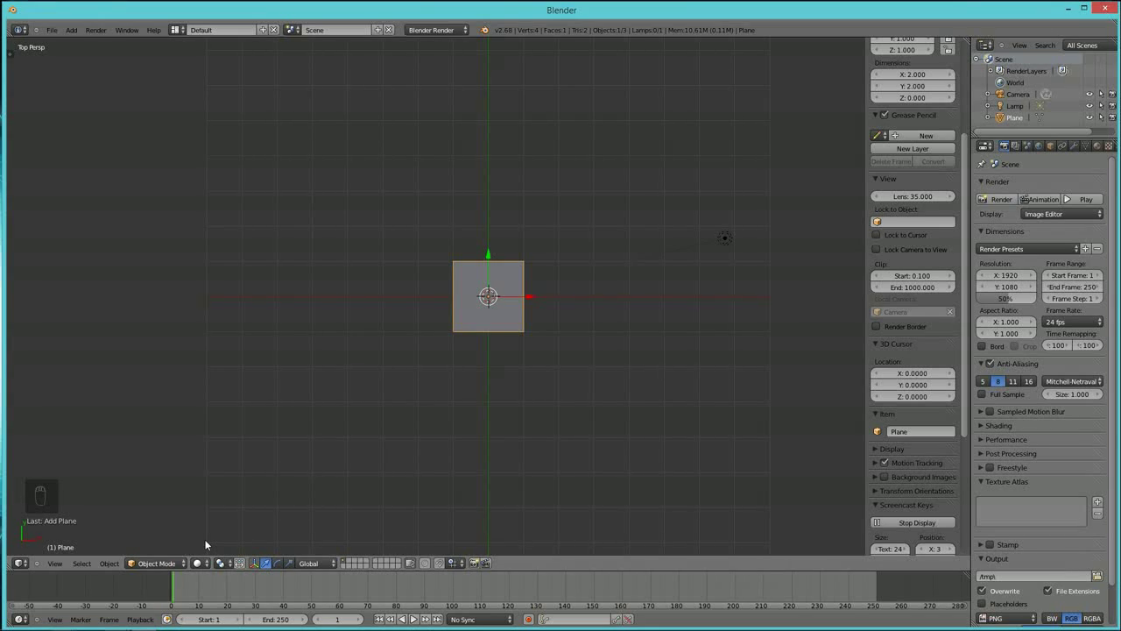
pyautogui.press('Tab')
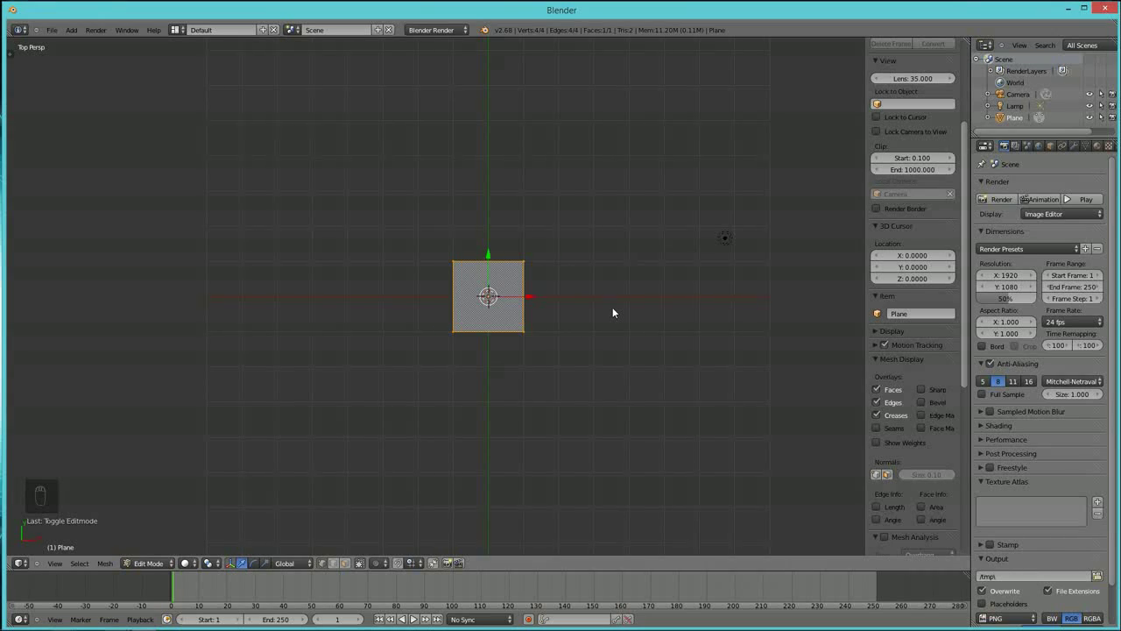
# Scale the plane into a long rectangle, loop-cut it near the top end, and show wireframe.
pyautogui.press('s')
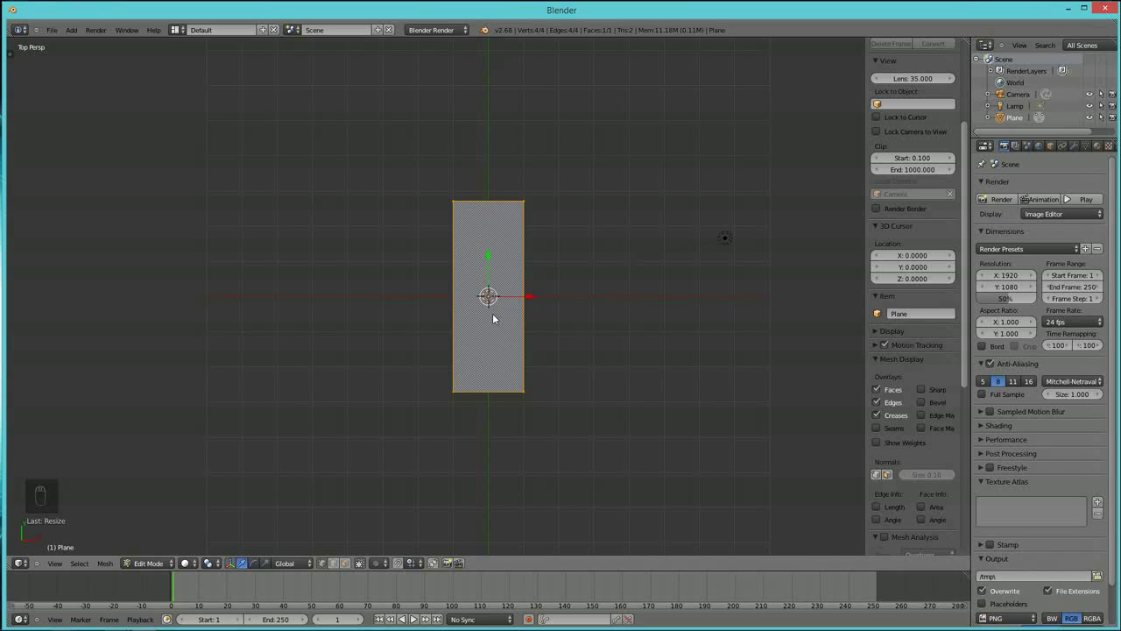
pyautogui.press('ctrl+r')
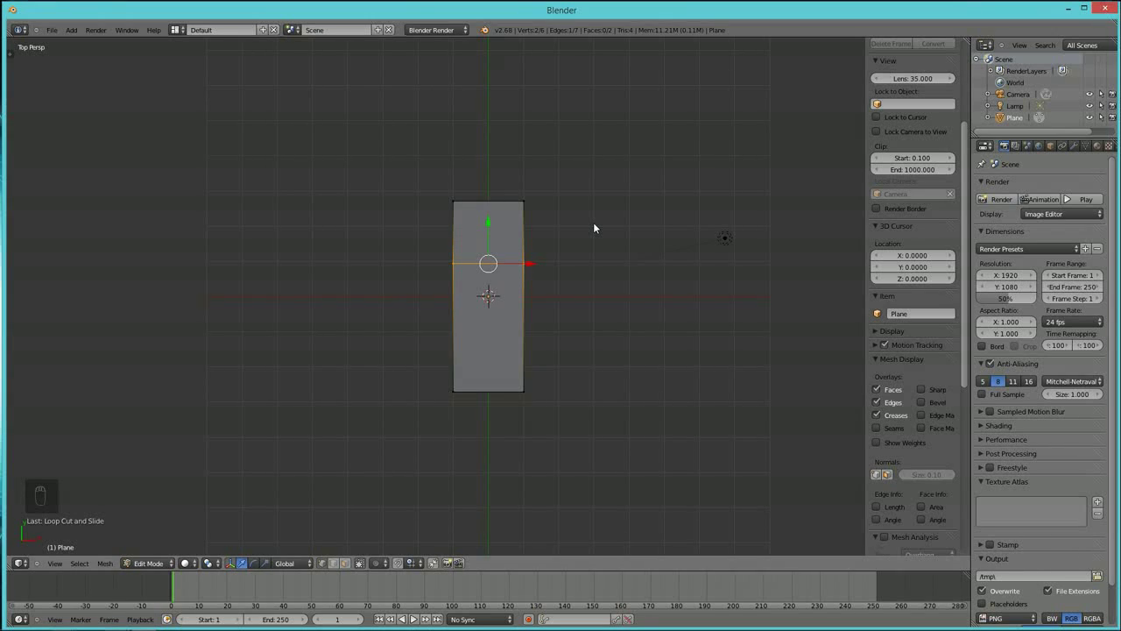
pyautogui.press('a')
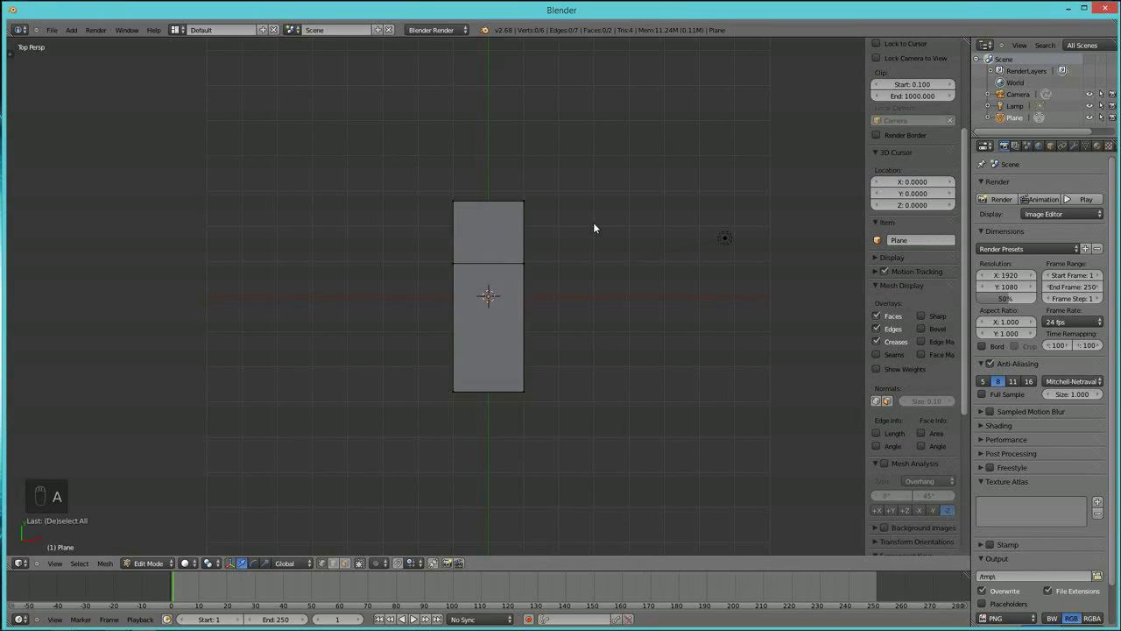
pyautogui.press('a')
pyautogui.press('a')
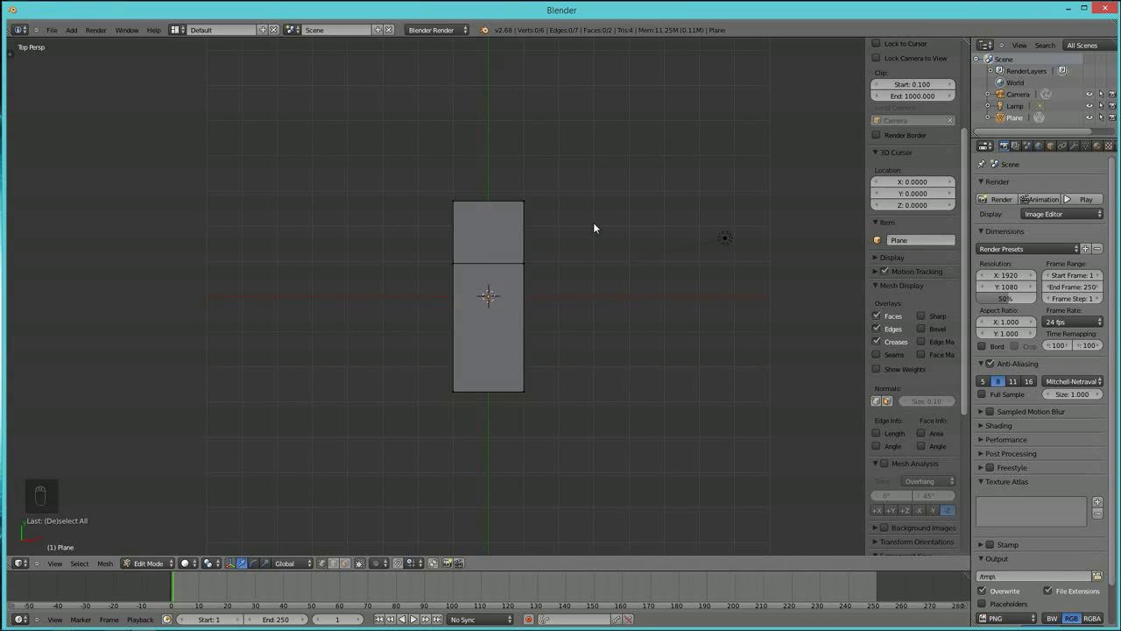
pyautogui.press('z')
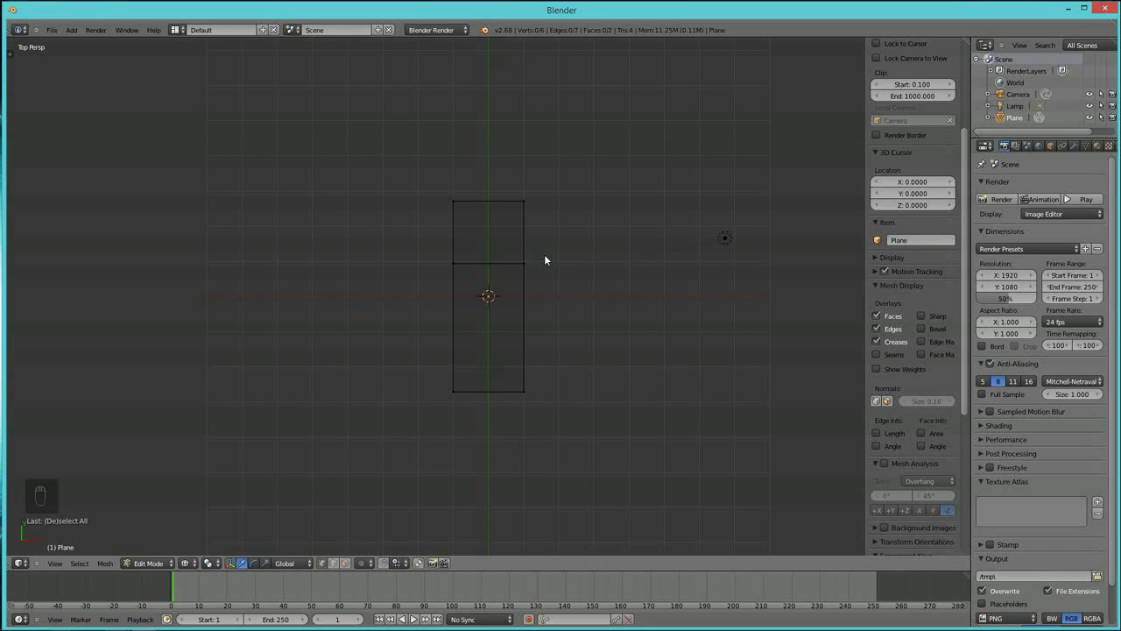
# Extrude the top-right edge along X into an L-shaped footprint and merge the corner vertices.
pyautogui.press('b')
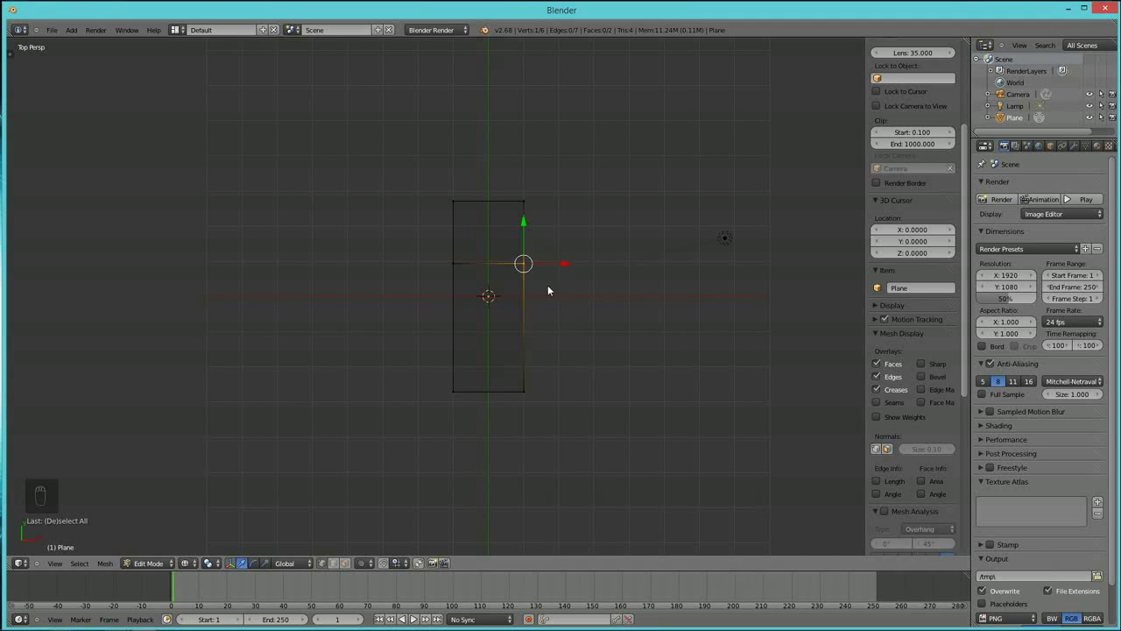
pyautogui.press('a')
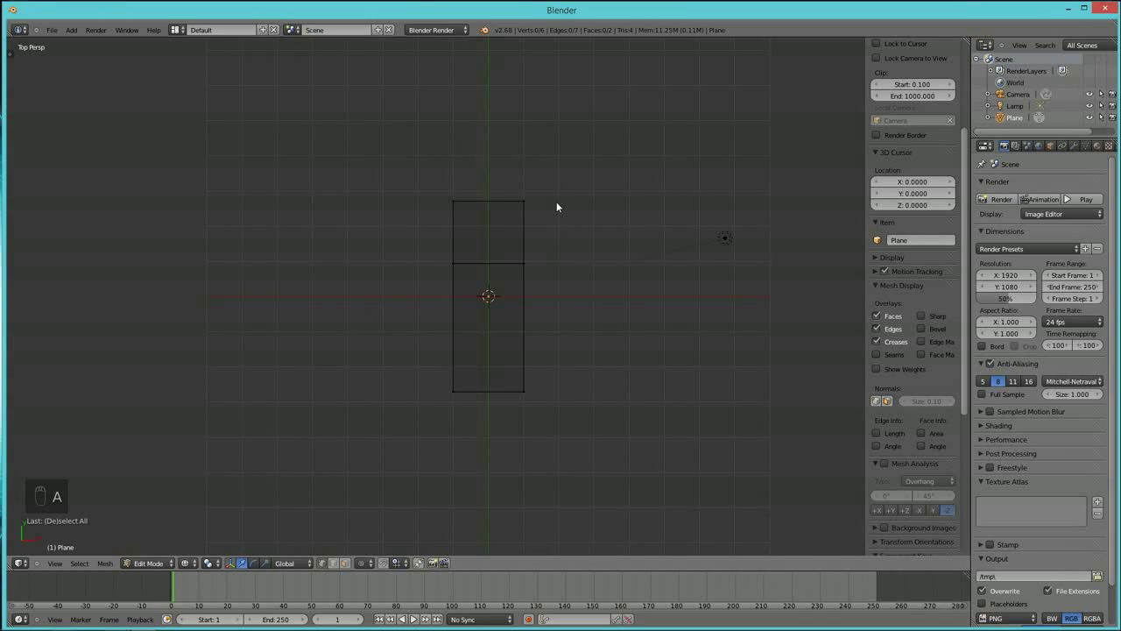
pyautogui.press('b')
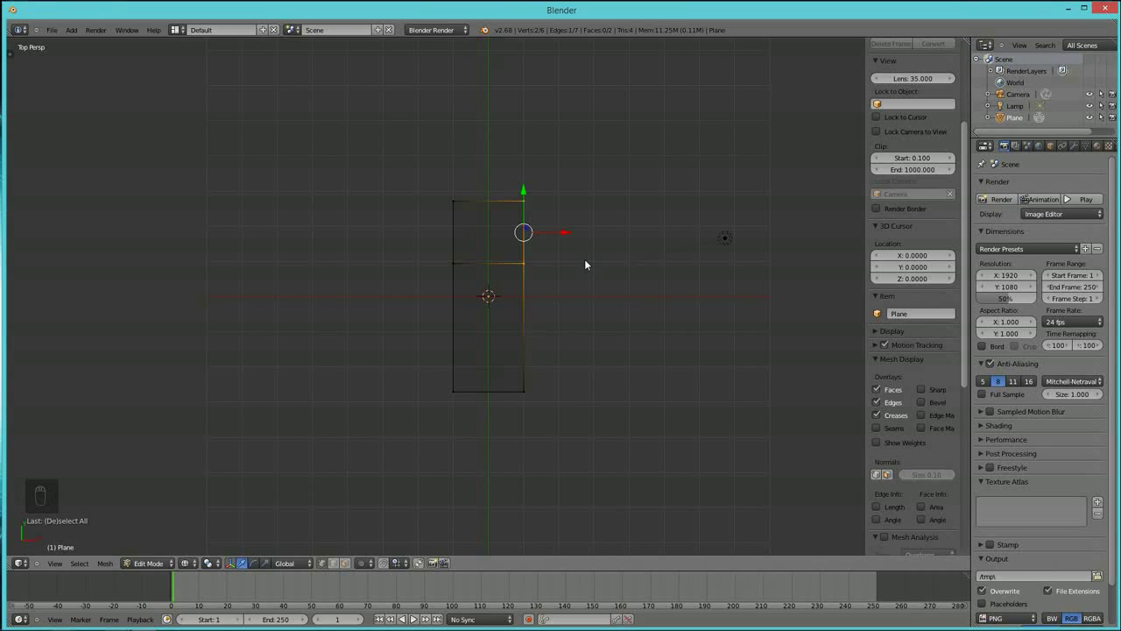
pyautogui.press('e')
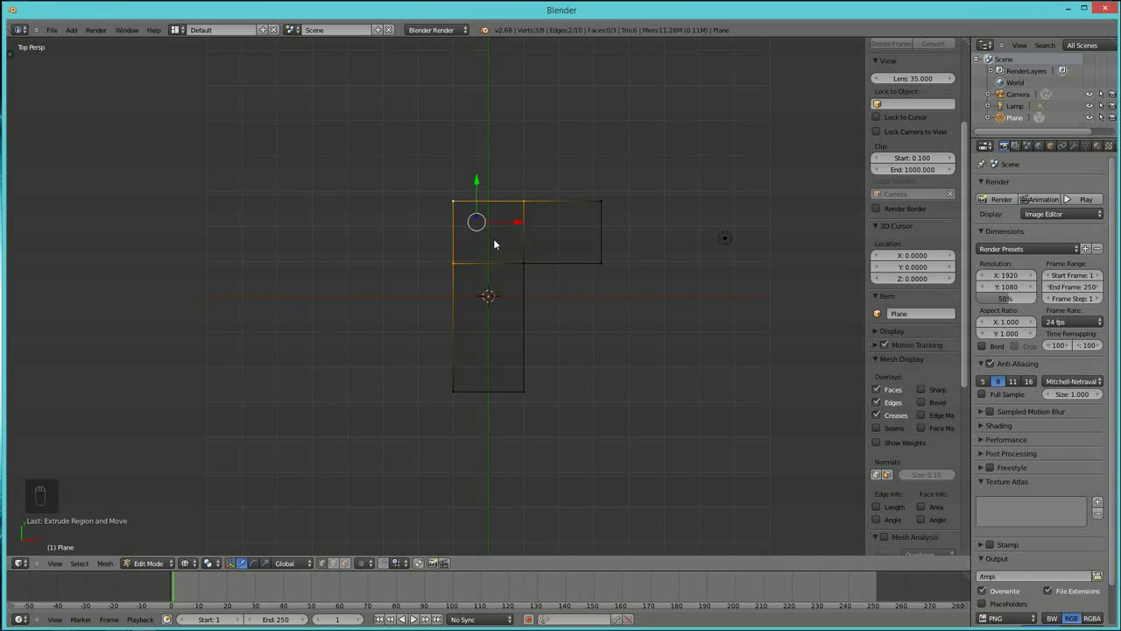
pyautogui.press('alt+m')
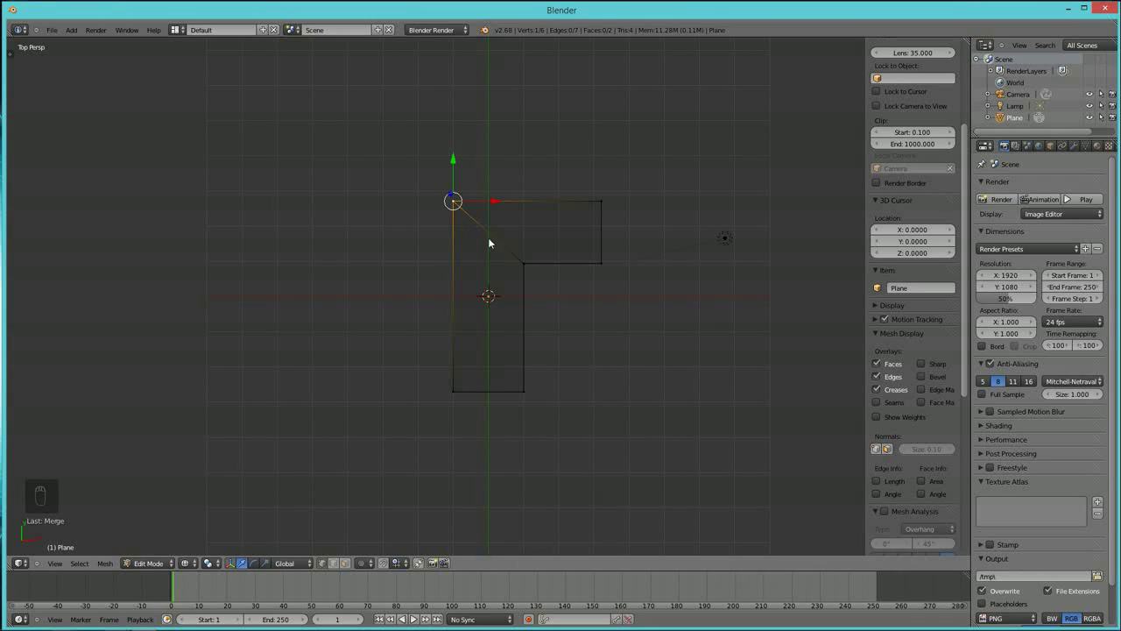
# Select the whole L footprint and extrude it up along Z into solid walls, shown shaded.
pyautogui.moveTo(651, 412); pyautogui.dragTo(602, 378)
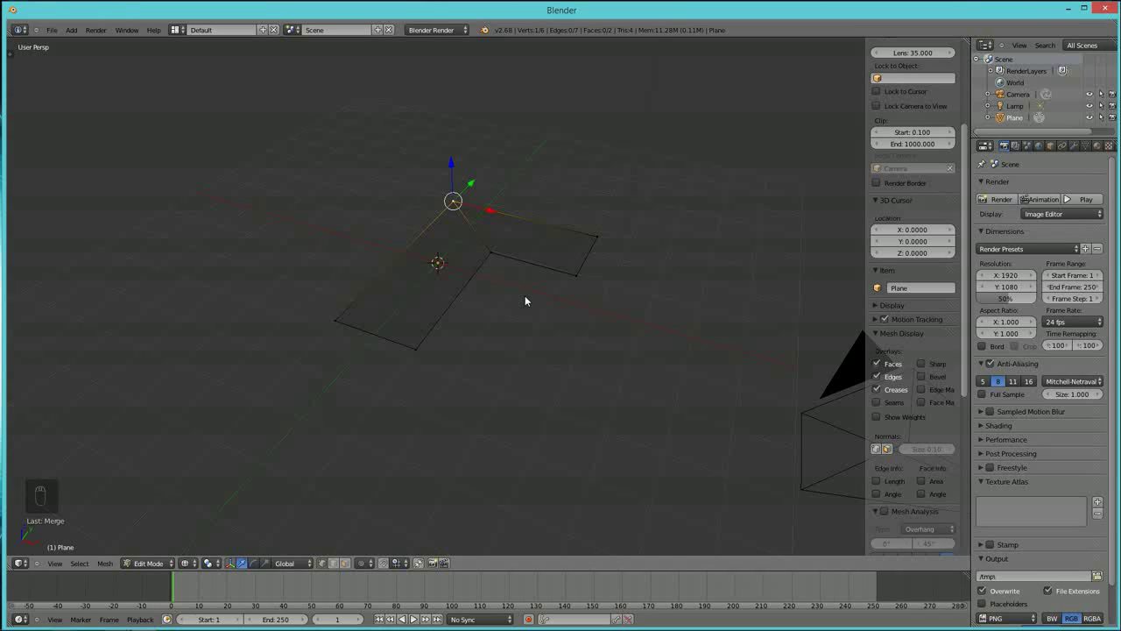
pyautogui.press('a')
pyautogui.press('a')
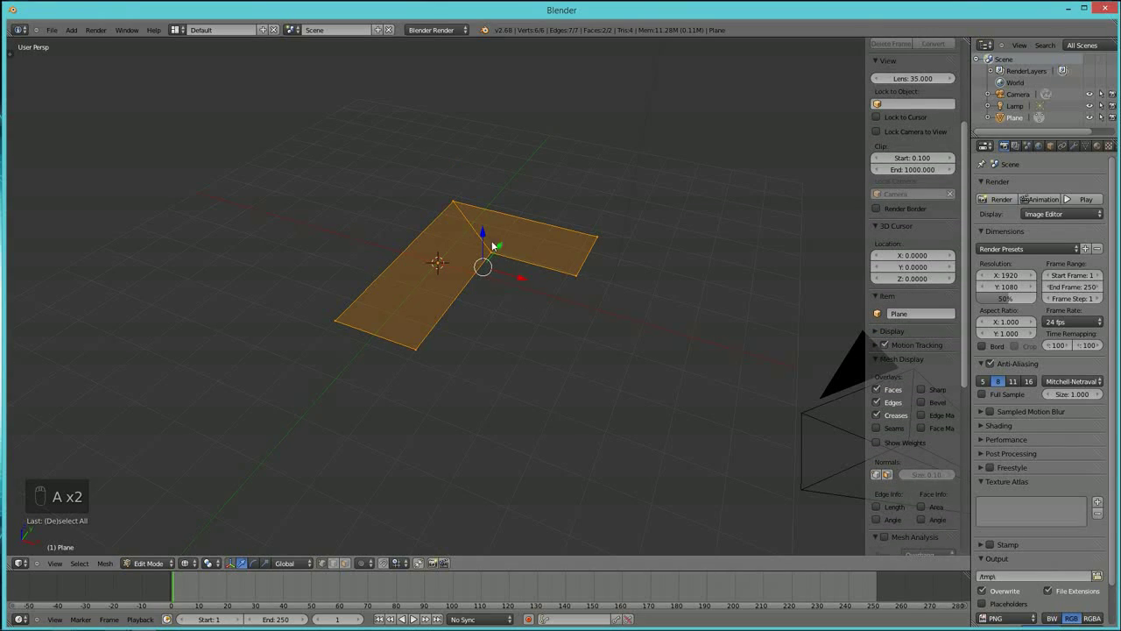
pyautogui.press('e')
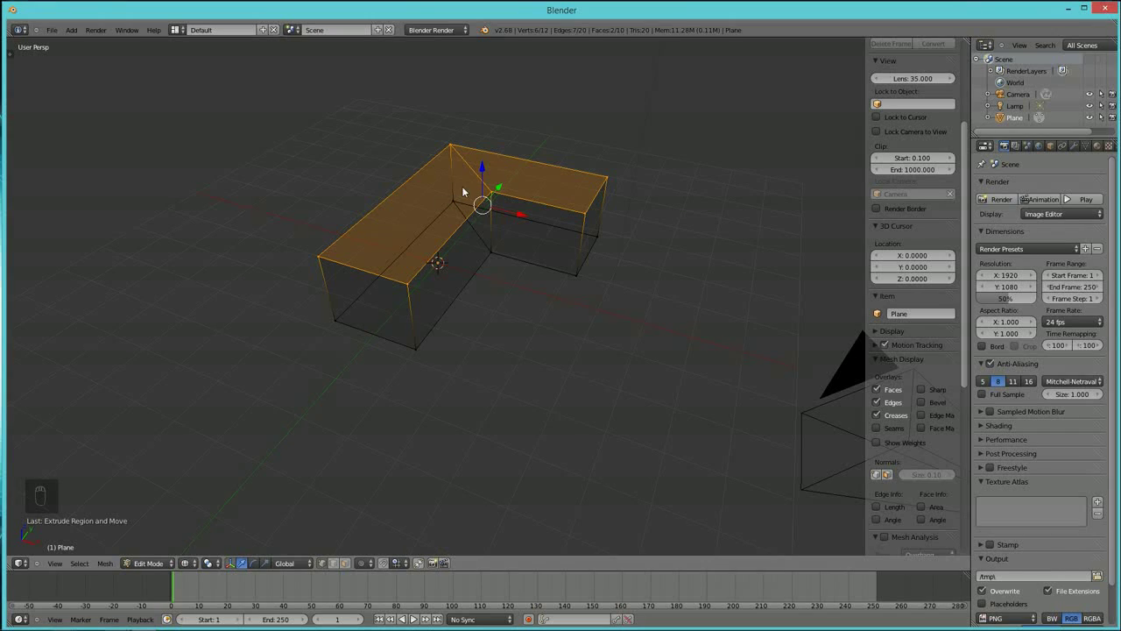
pyautogui.press('e')
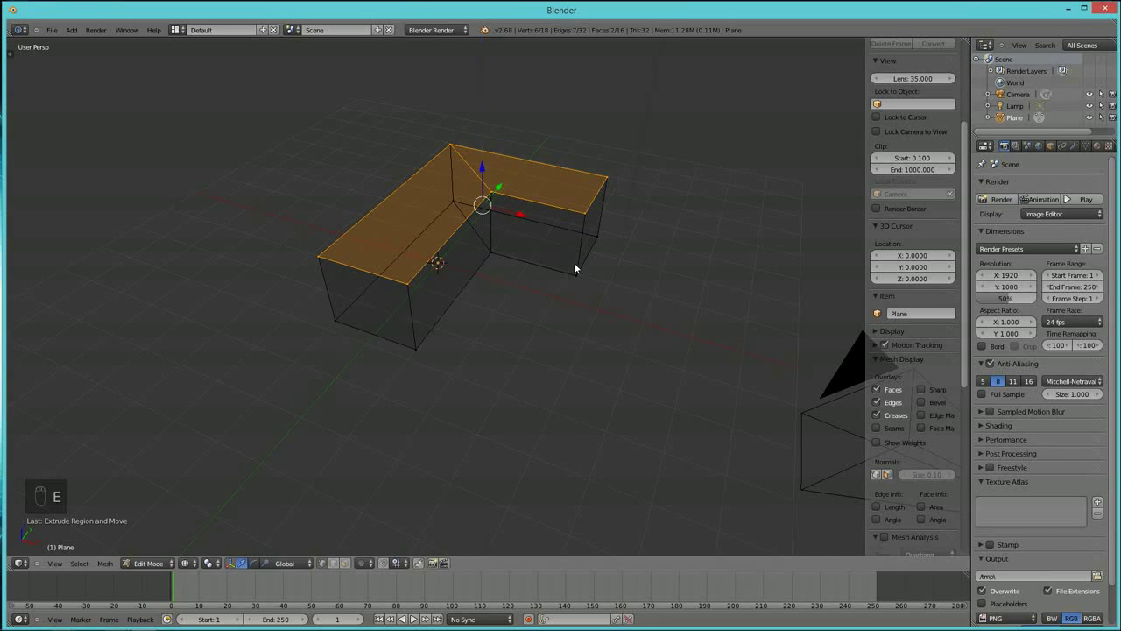
pyautogui.press('z')
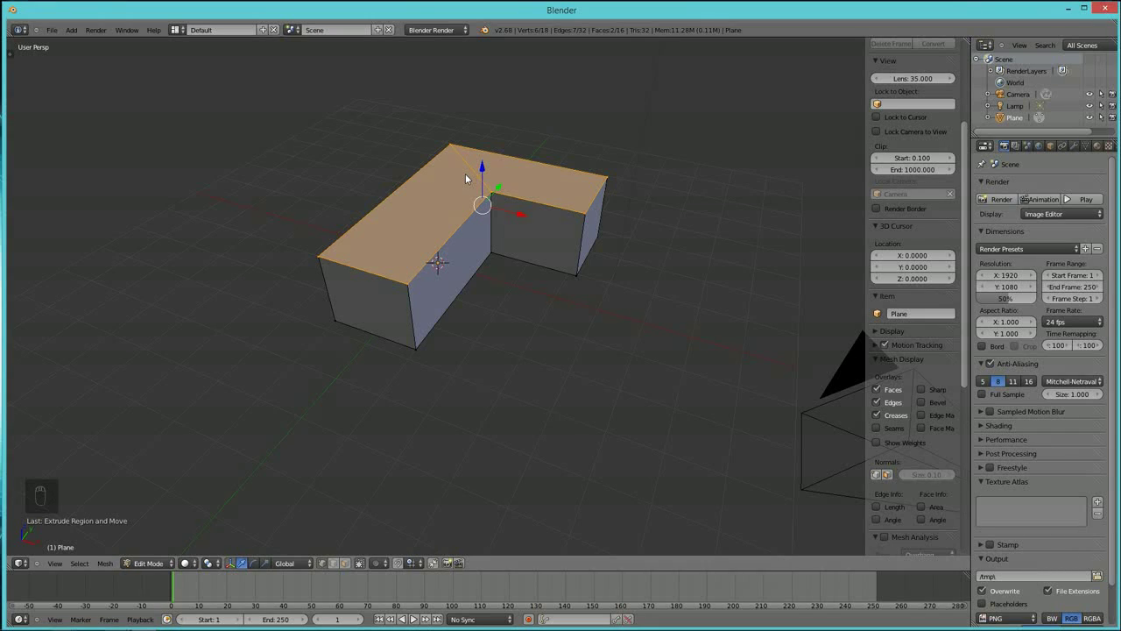
# Extrude the top faces and pull them inward into a ridged hipped roof, checking from the side.
pyautogui.press('e')
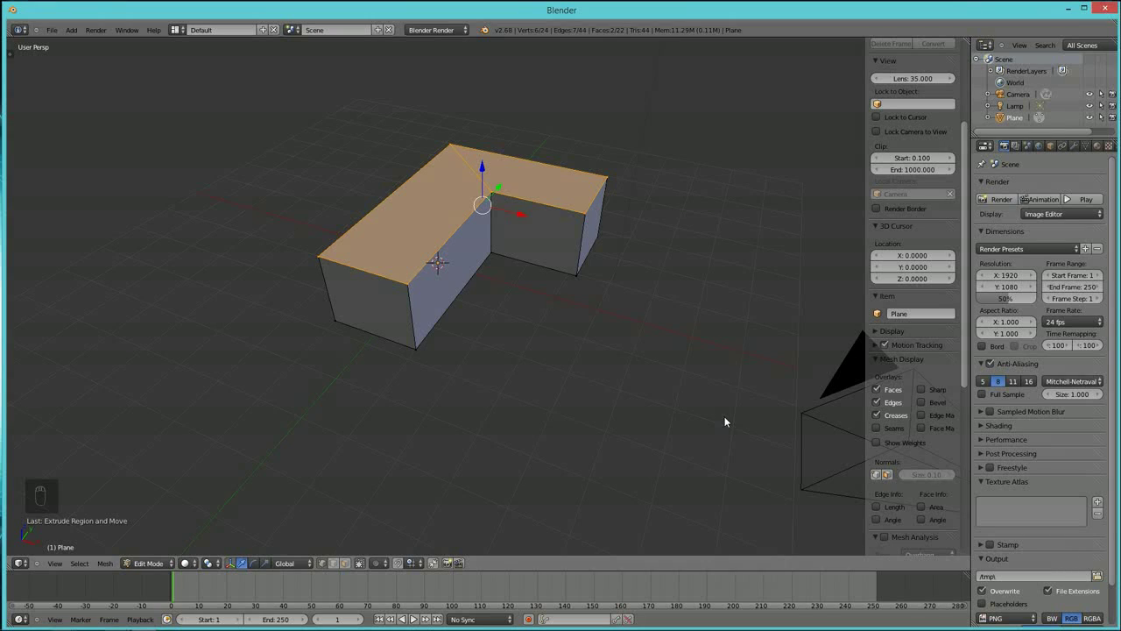
pyautogui.press('i')
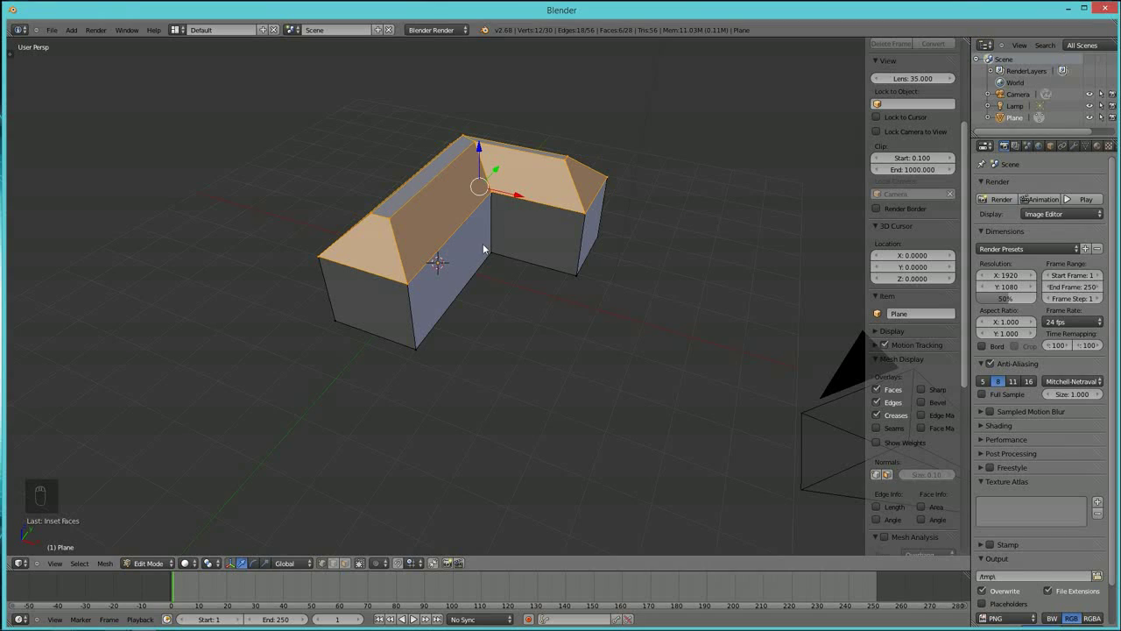
pyautogui.moveTo(510, 291); pyautogui.dragTo(591, 333)
pyautogui.press('s')
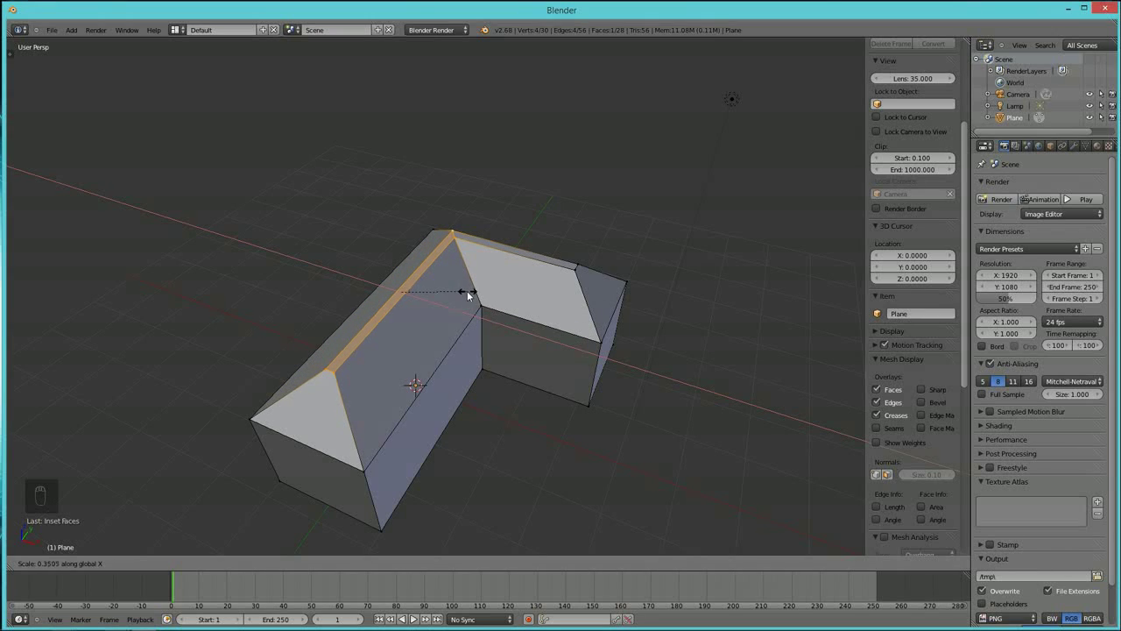
pyautogui.moveTo(469, 302); pyautogui.dragTo(539, 352)
# Orbit the view around the house to inspect it.
pyautogui.moveTo(351, 563); pyautogui.dragTo(488, 425)
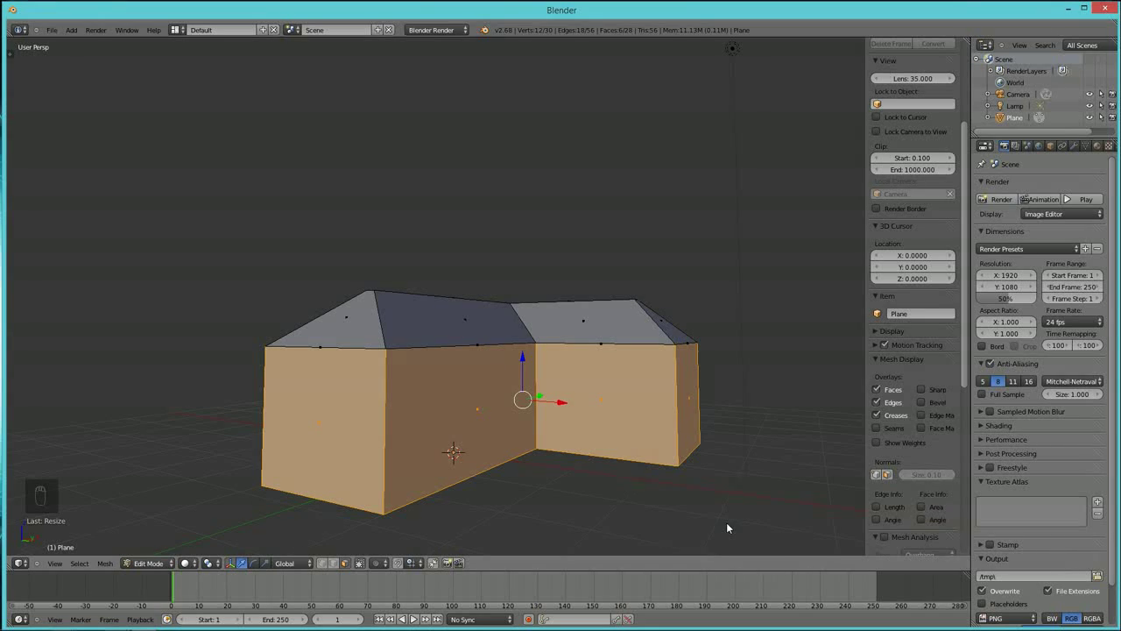
# Confirm the wall inset under the overhanging roof and clear the selection.
pyautogui.press('|')
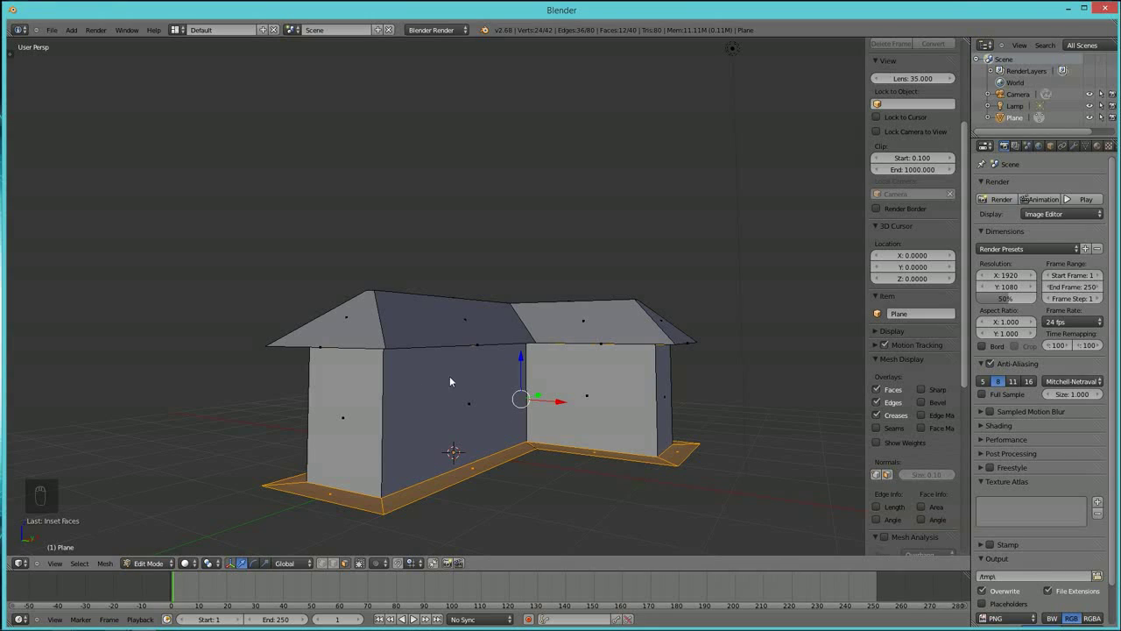
pyautogui.moveTo(483, 407); pyautogui.dragTo(483, 410)
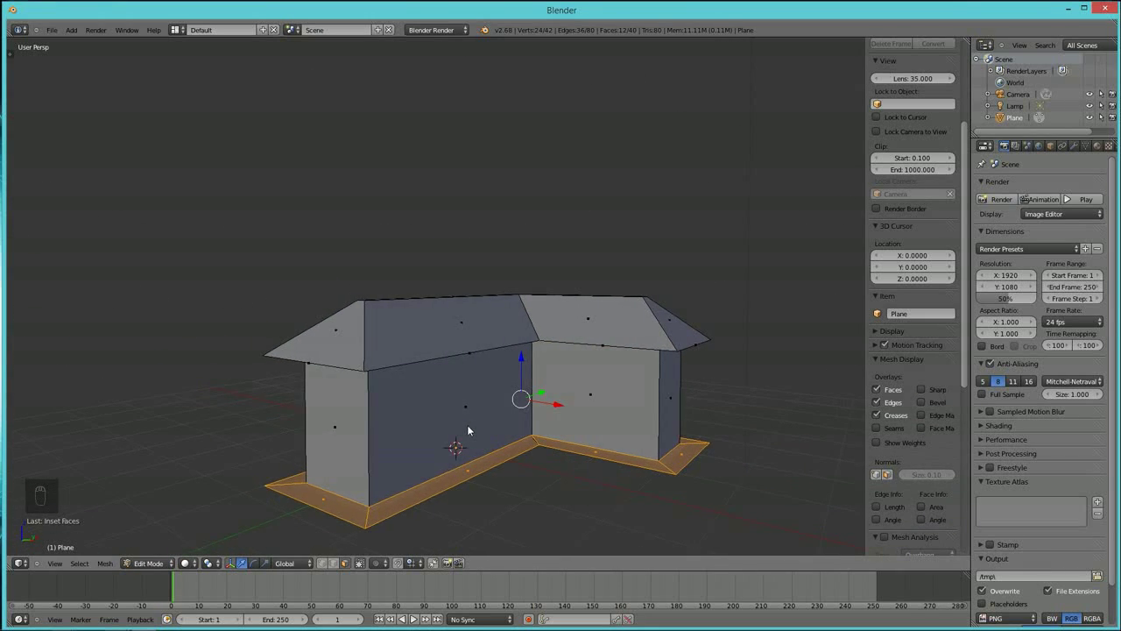
pyautogui.press('a')
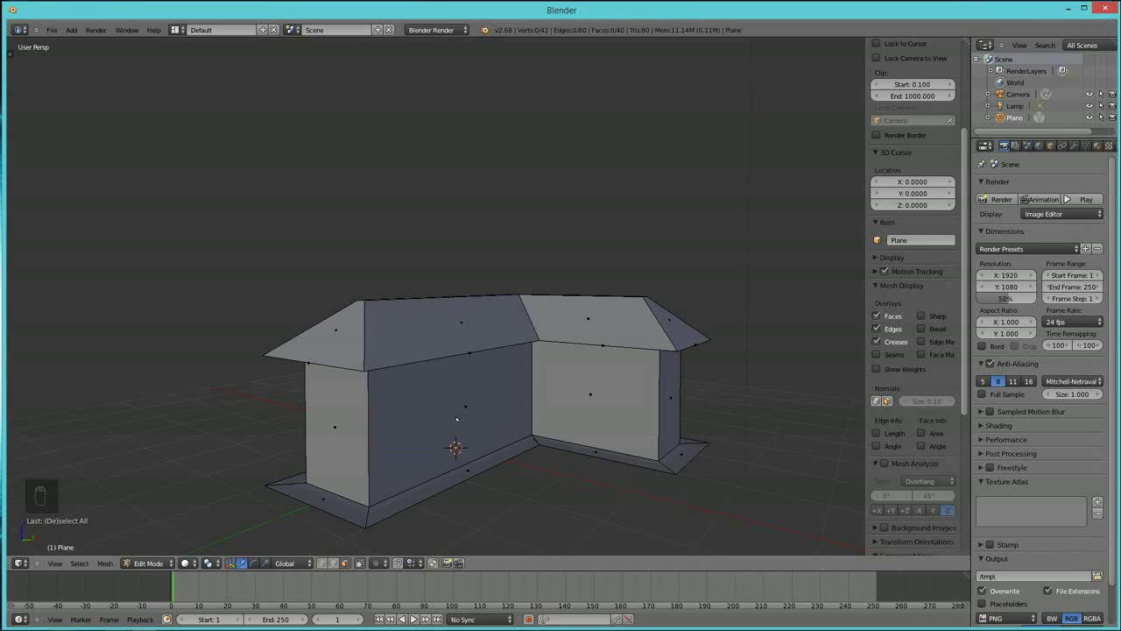
pyautogui.middleClick(508, 398)
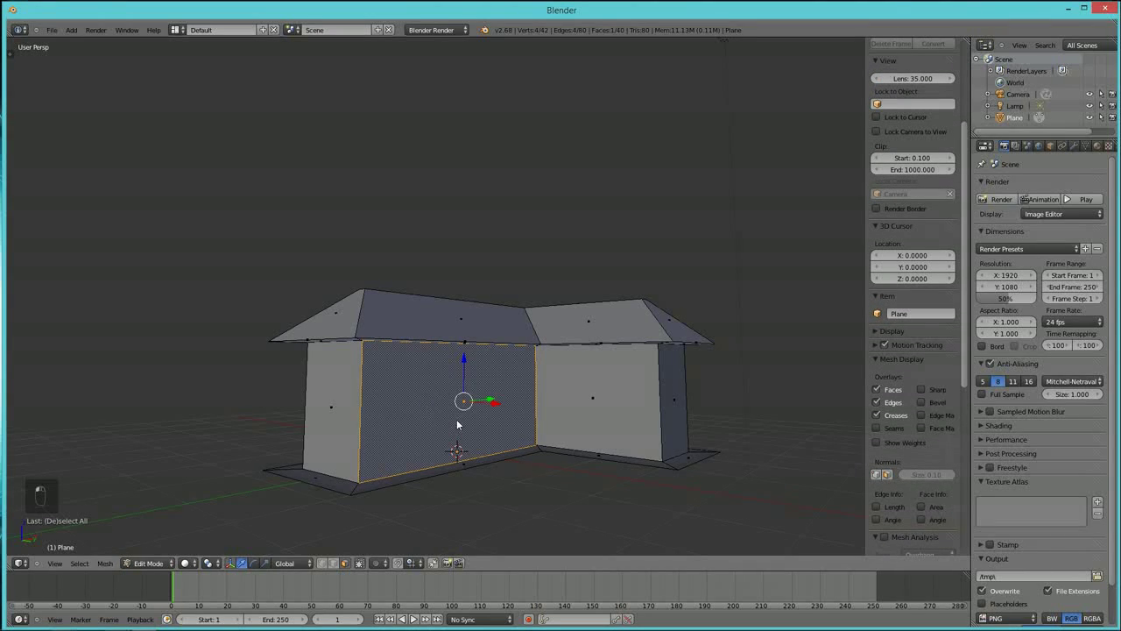
pyautogui.press('shift+d')
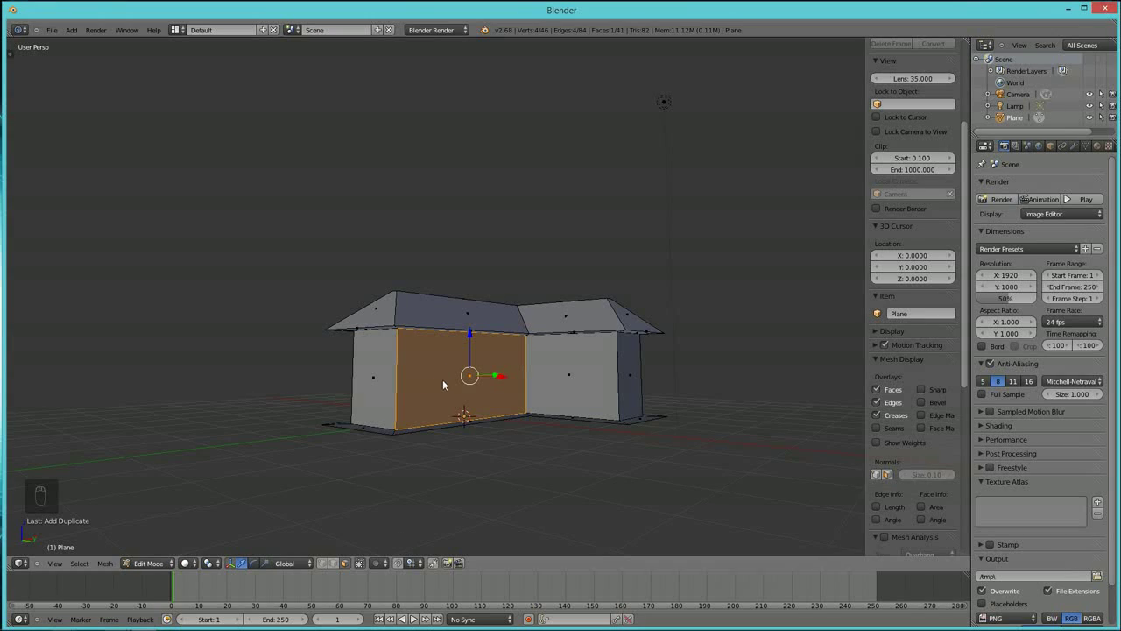
# Orbit to face the inner wall beside the corner at an angle, undoing a stray edit.
pyautogui.middleClick(460, 464)
pyautogui.moveTo(483, 442); pyautogui.dragTo(500, 411)
pyautogui.moveTo(499, 411); pyautogui.dragTo(588, 464)
pyautogui.press('ctrl+z')
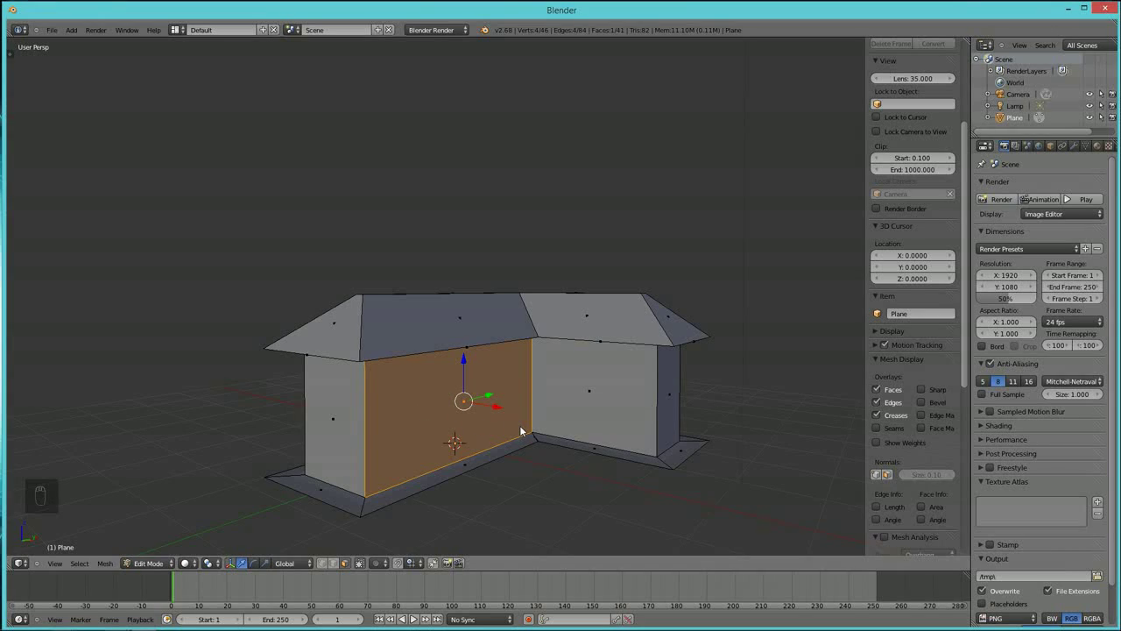
# Scale the inner wall face to door size, extrude it out from the wall and inset a frame.
pyautogui.press('s')
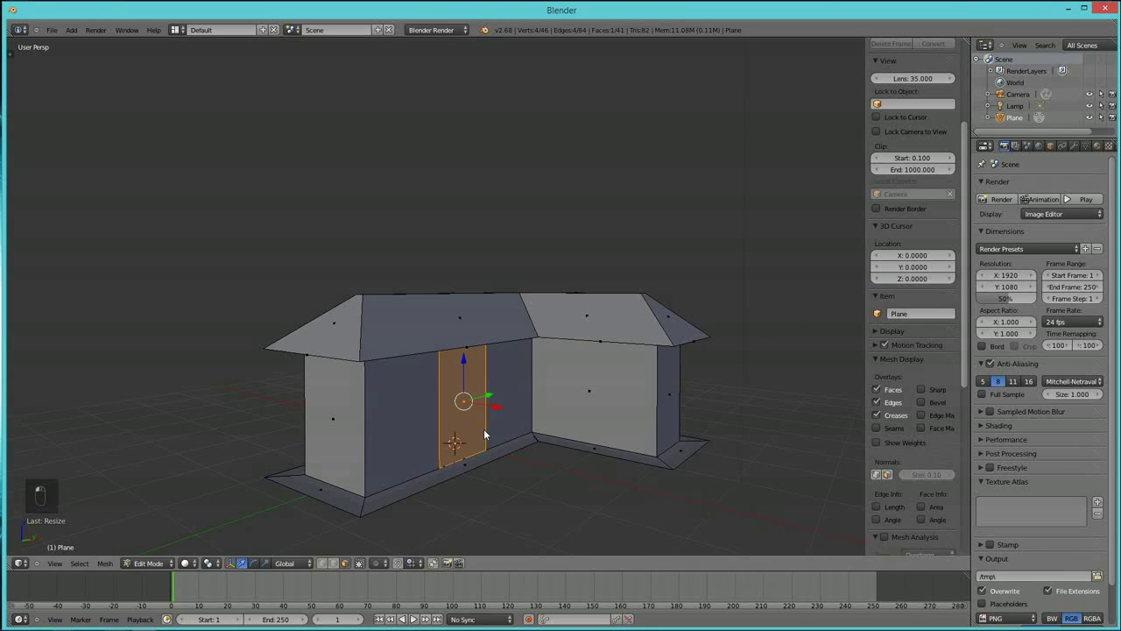
pyautogui.press('s')
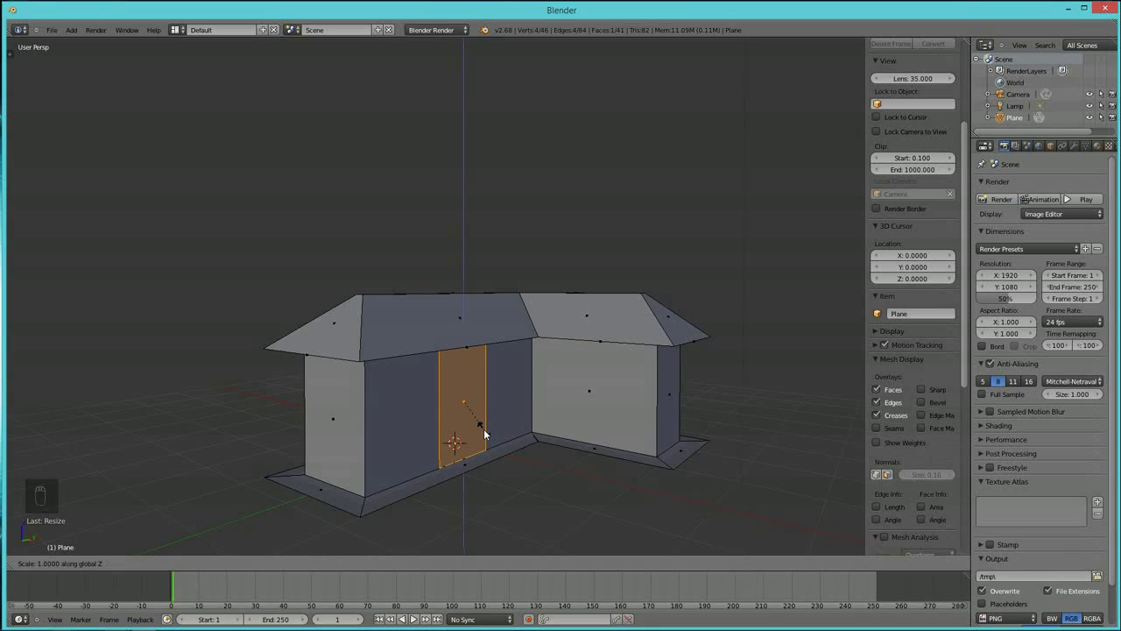
pyautogui.moveTo(485, 430); pyautogui.dragTo(512, 463)
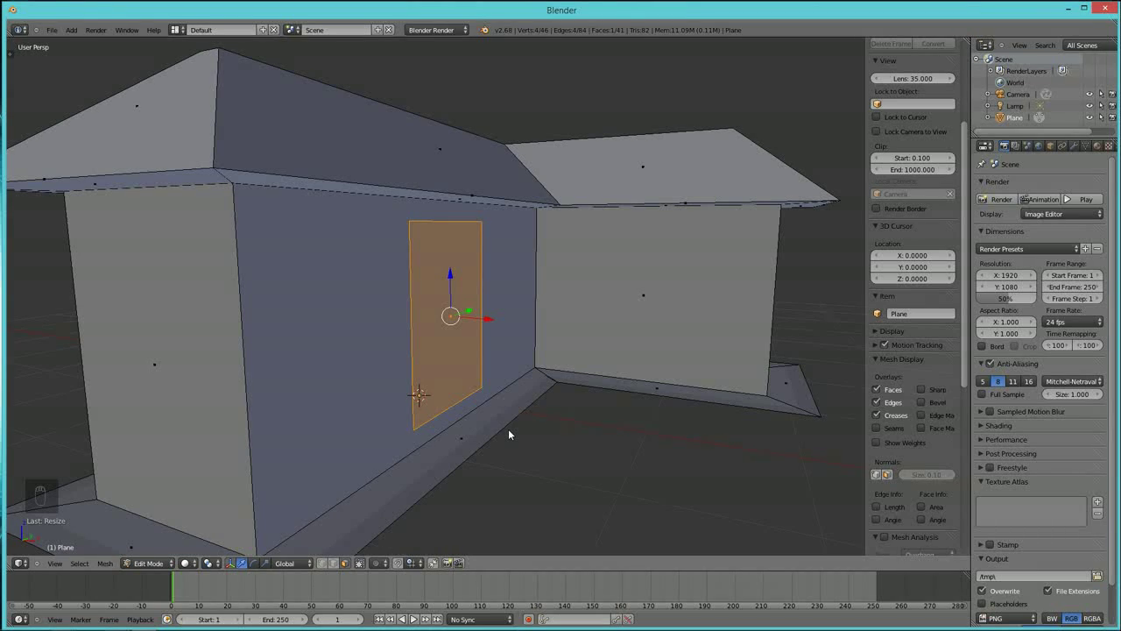
pyautogui.press('e')
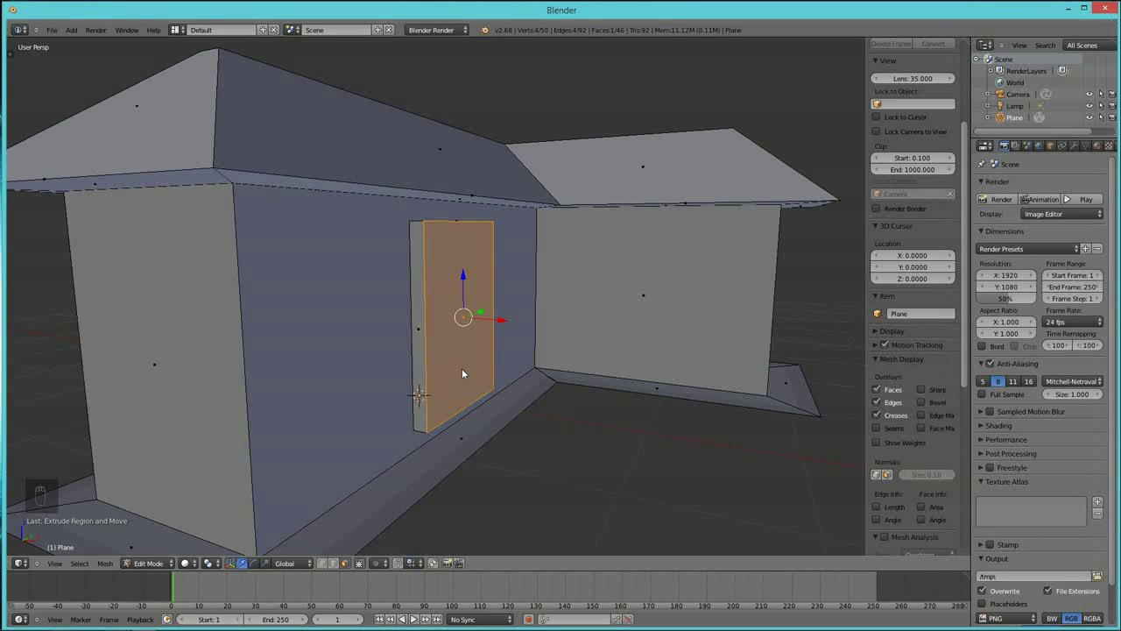
pyautogui.press('shift+d')
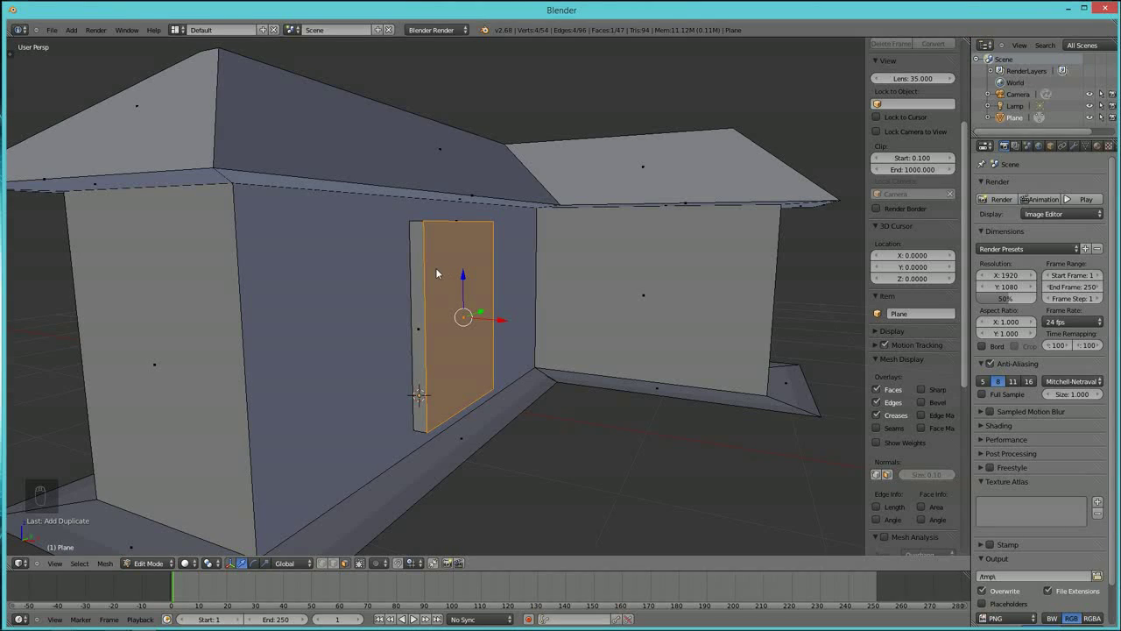
# Scale the inset door face down into a small handle-sized strip.
pyautogui.press('s')
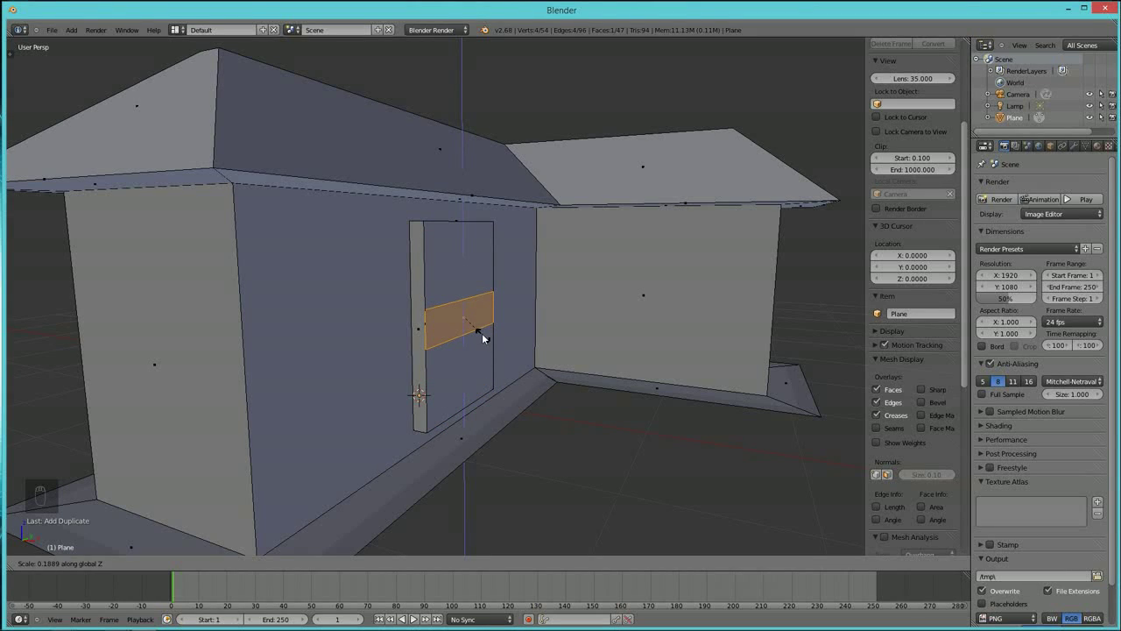
pyautogui.moveTo(520, 343); pyautogui.dragTo(541, 346)
pyautogui.press('s')
pyautogui.middleClick(541, 346)
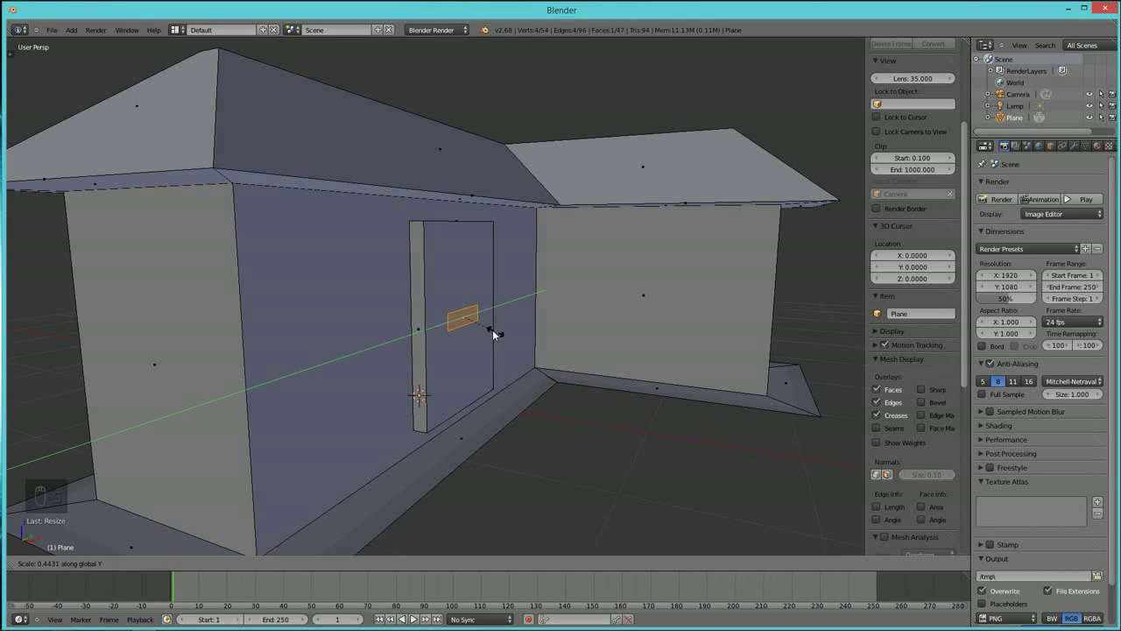
pyautogui.moveTo(482, 326); pyautogui.dragTo(451, 387)
# Extrude the handle face out from the door and select the whole handle block.
pyautogui.press('e')
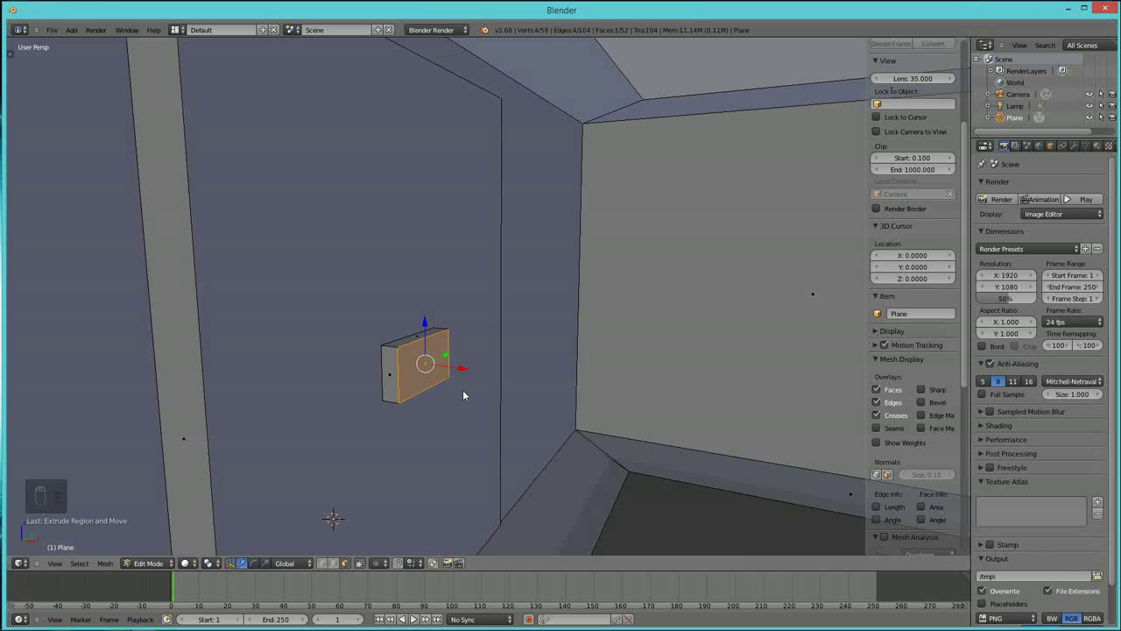
pyautogui.moveTo(471, 387); pyautogui.dragTo(414, 377)
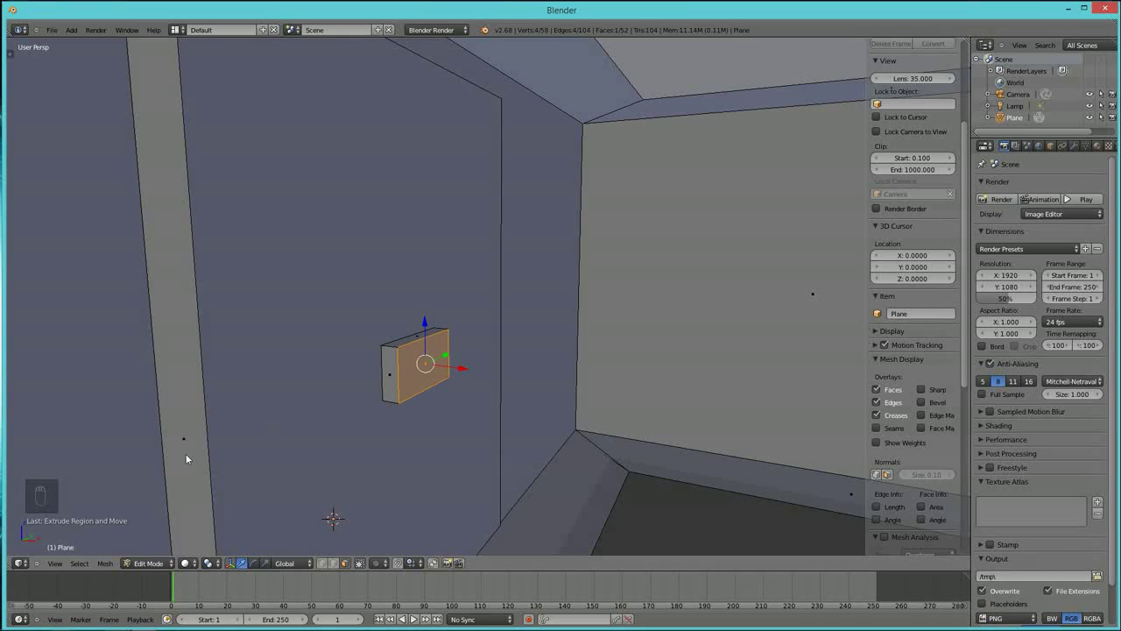
pyautogui.moveTo(410, 376); pyautogui.dragTo(454, 387)
pyautogui.press('ctrl+z')
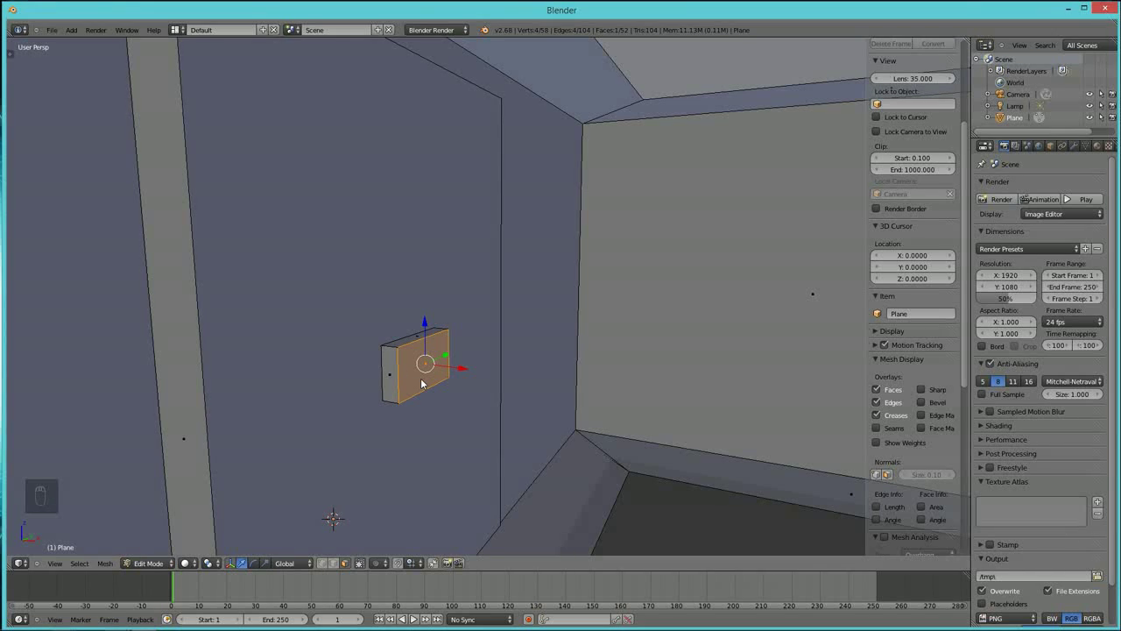
pyautogui.press('ctrl+l')
# Slide the door handle across the door and try tilting it, undoing the bad attempt.
pyautogui.moveTo(417, 379); pyautogui.dragTo(466, 332)
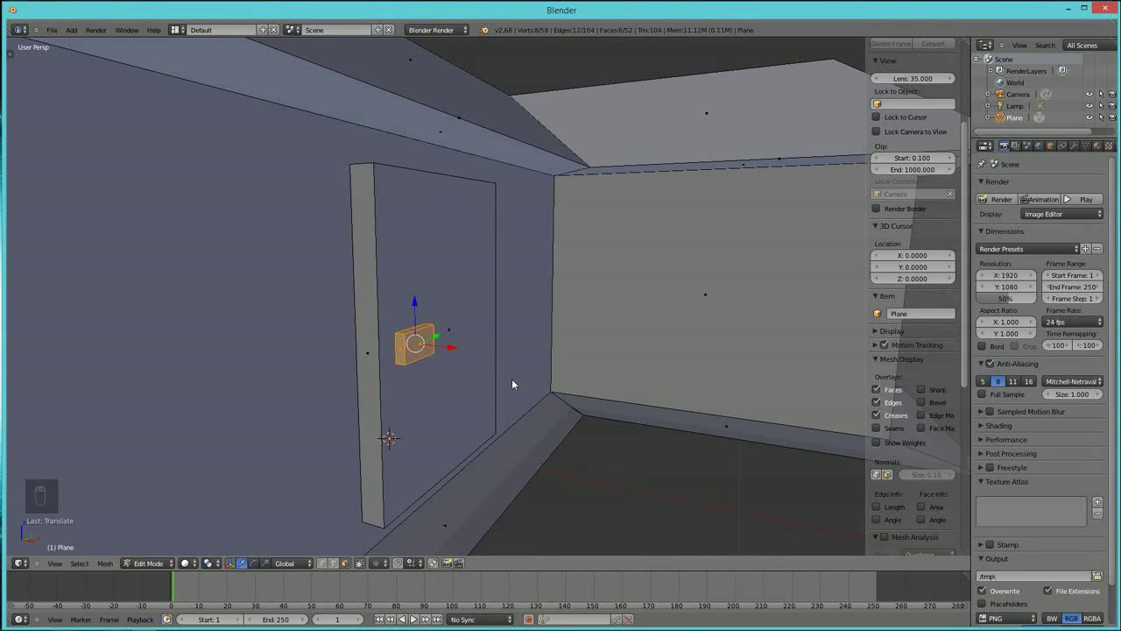
pyautogui.press('r')
pyautogui.moveTo(513, 384); pyautogui.dragTo(512, 384)
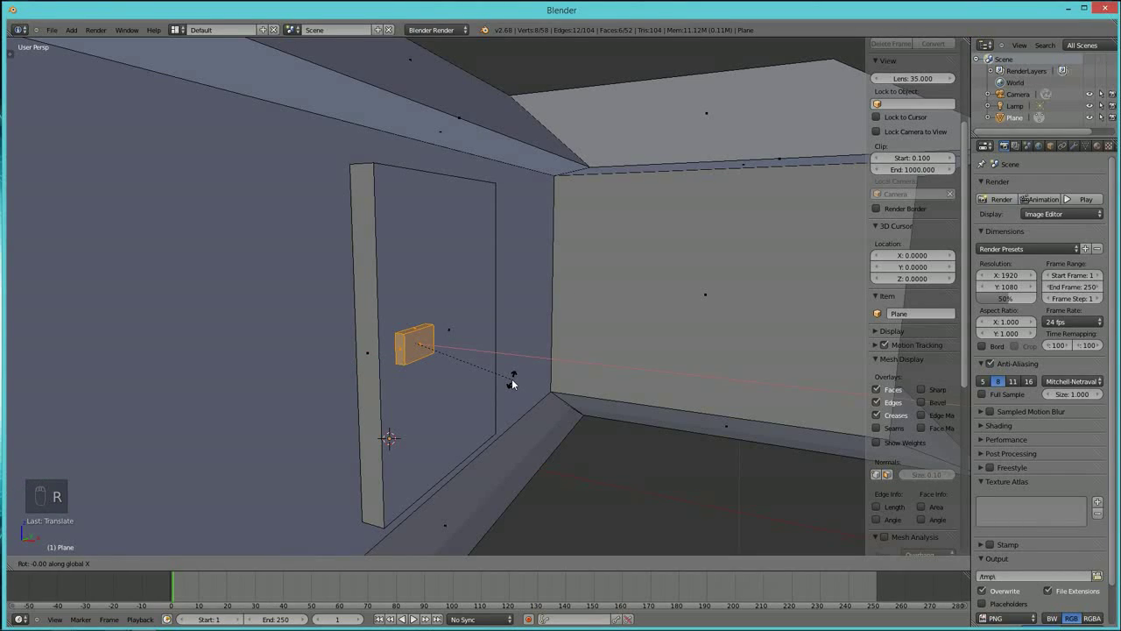
pyautogui.moveTo(473, 307); pyautogui.dragTo(507, 348)
pyautogui.press('s')
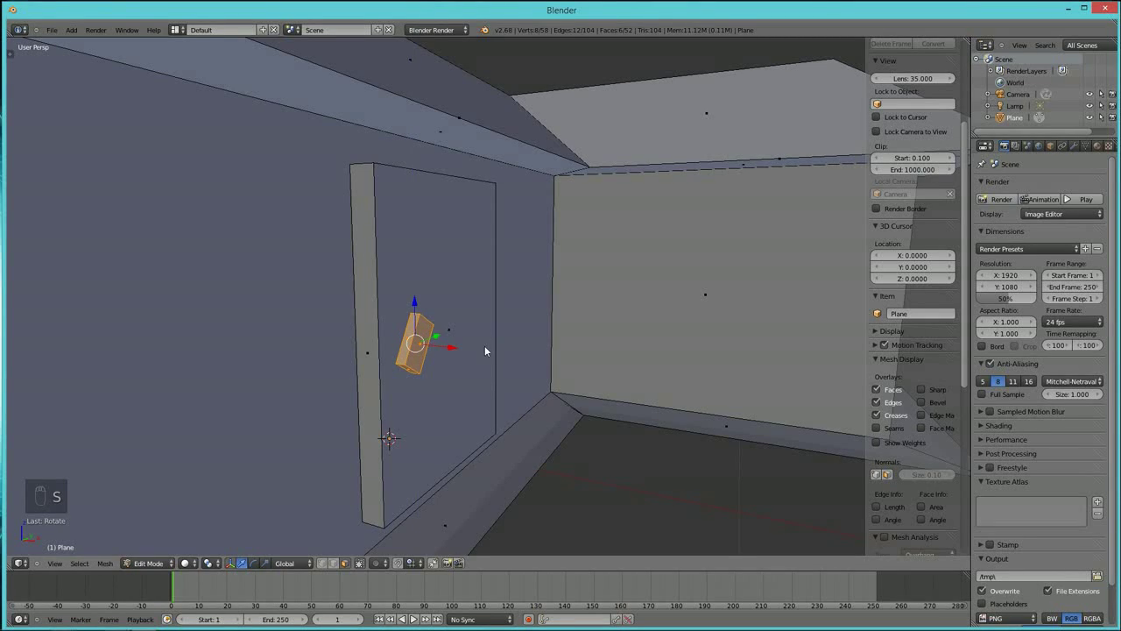
pyautogui.moveTo(538, 373); pyautogui.dragTo(539, 380)
pyautogui.press('ctrl+z')
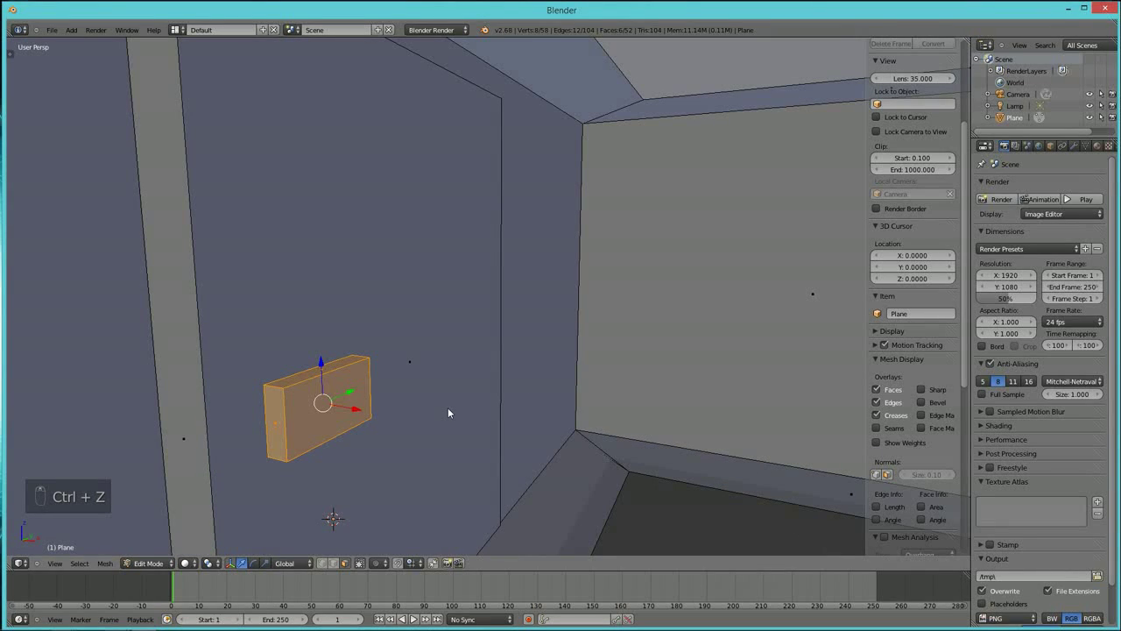
# Rotate the handle to the right angle on the door and zoom out to the whole house.
pyautogui.press('s')
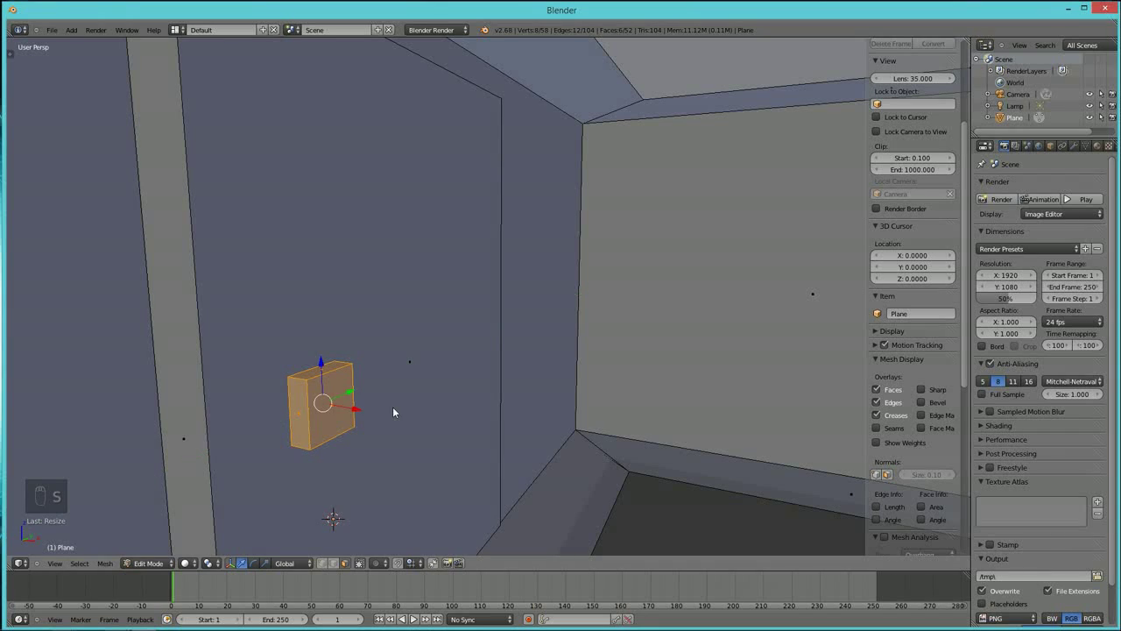
pyautogui.moveTo(428, 415); pyautogui.dragTo(498, 403)
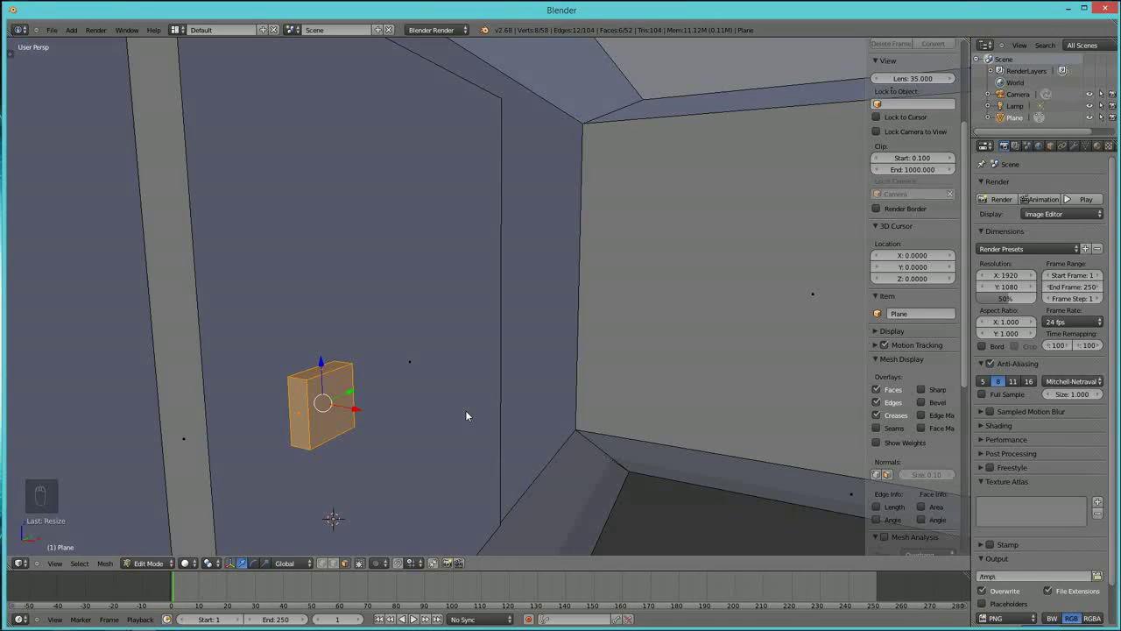
pyautogui.press('r')
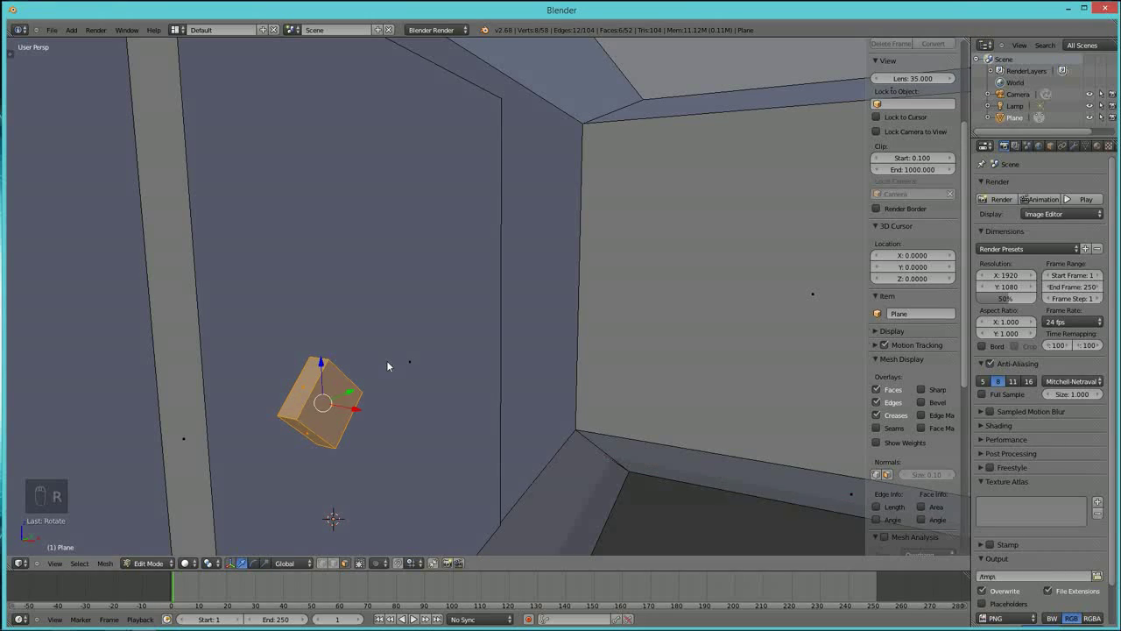
pyautogui.moveTo(438, 336); pyautogui.dragTo(458, 354)
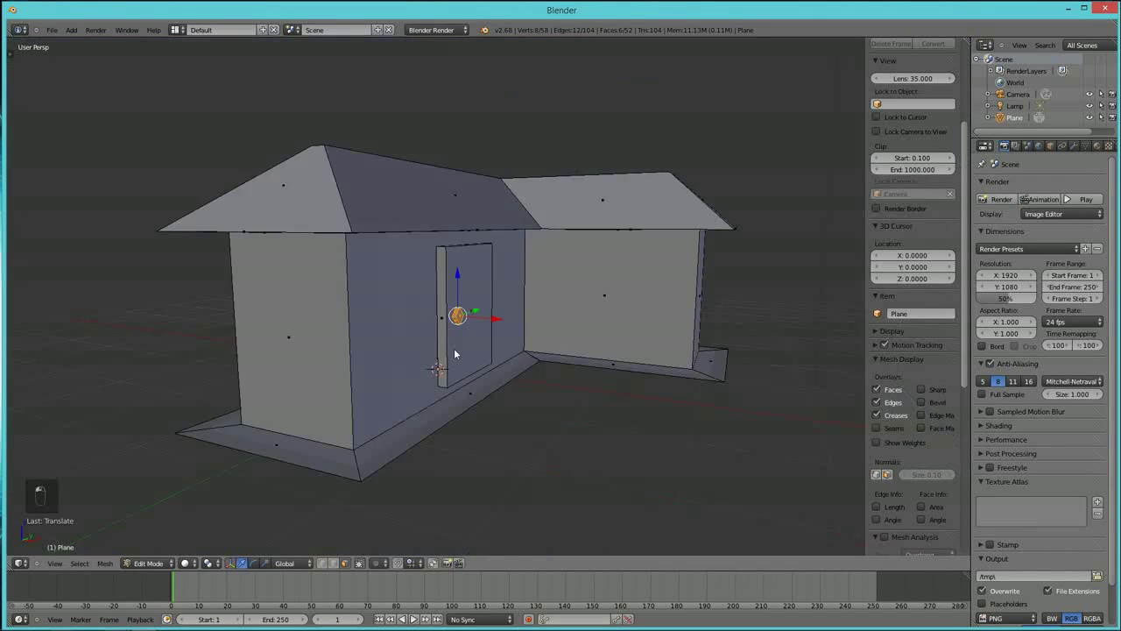
# Place the 3D cursor on the ground in front of the house for the new plane.
pyautogui.moveTo(523, 403); pyautogui.dragTo(505, 406)
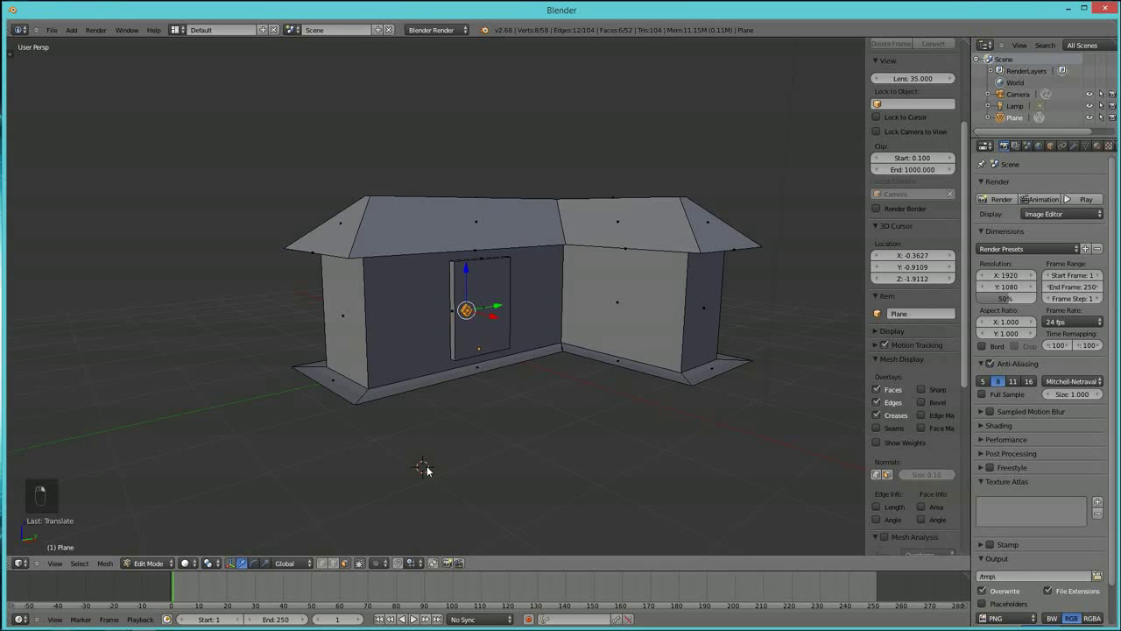
# Add a plane, inset it to leave a border, and extrude the border up into a frame rim.
pyautogui.press('shift+a')
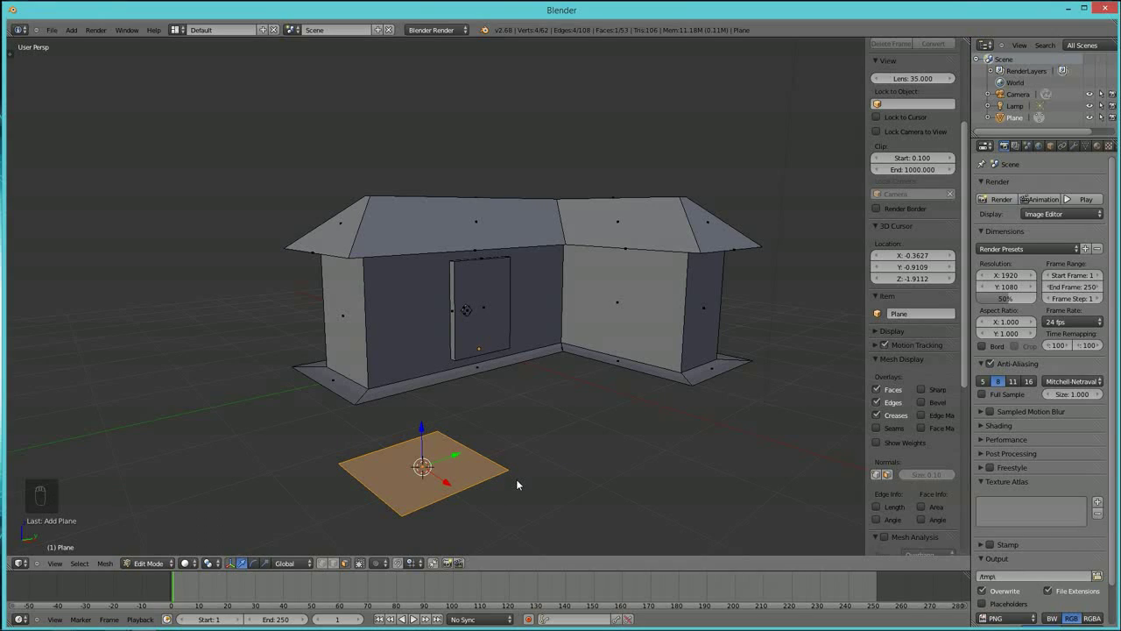
pyautogui.press('i')
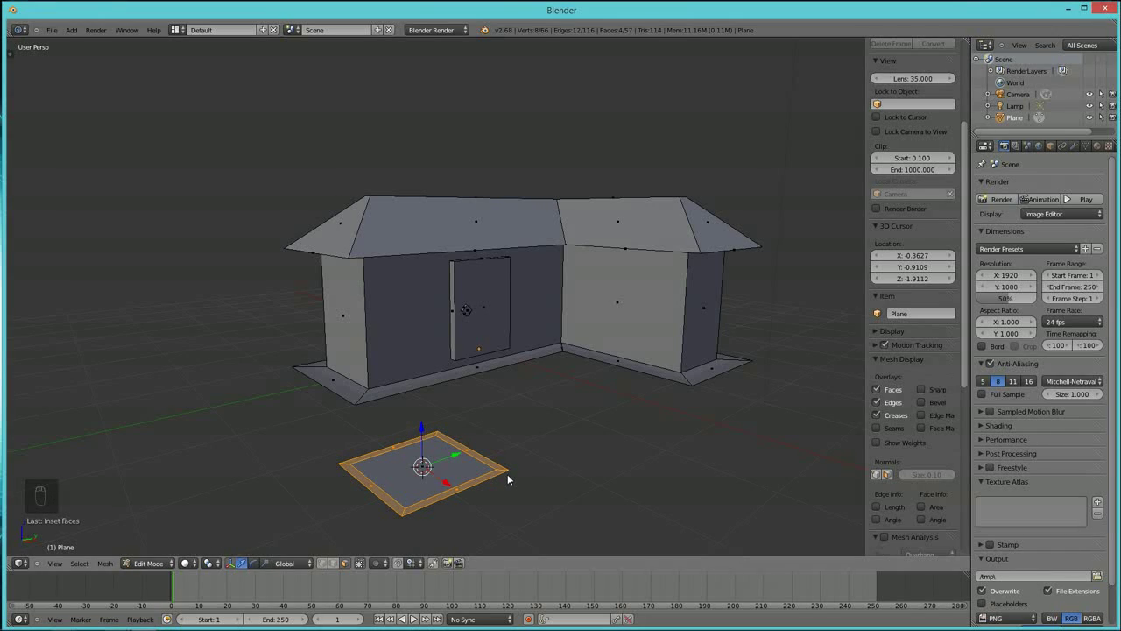
pyautogui.press('e')
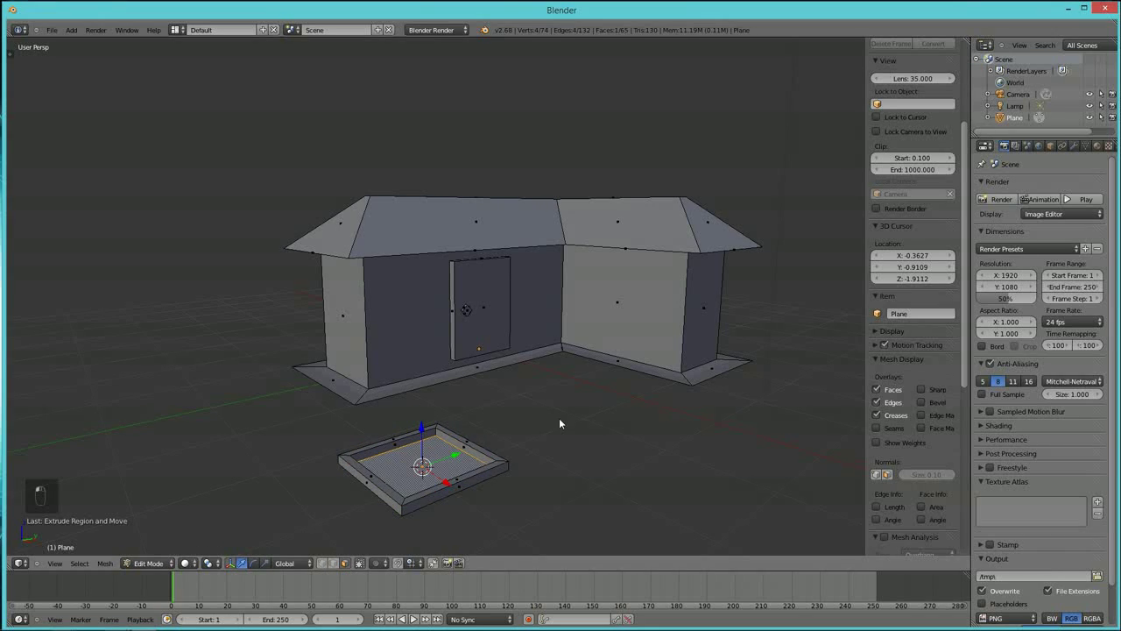
# Subdivide the recessed pane into four and bevel the dividing edges into cross-bar strips.
pyautogui.press('w')
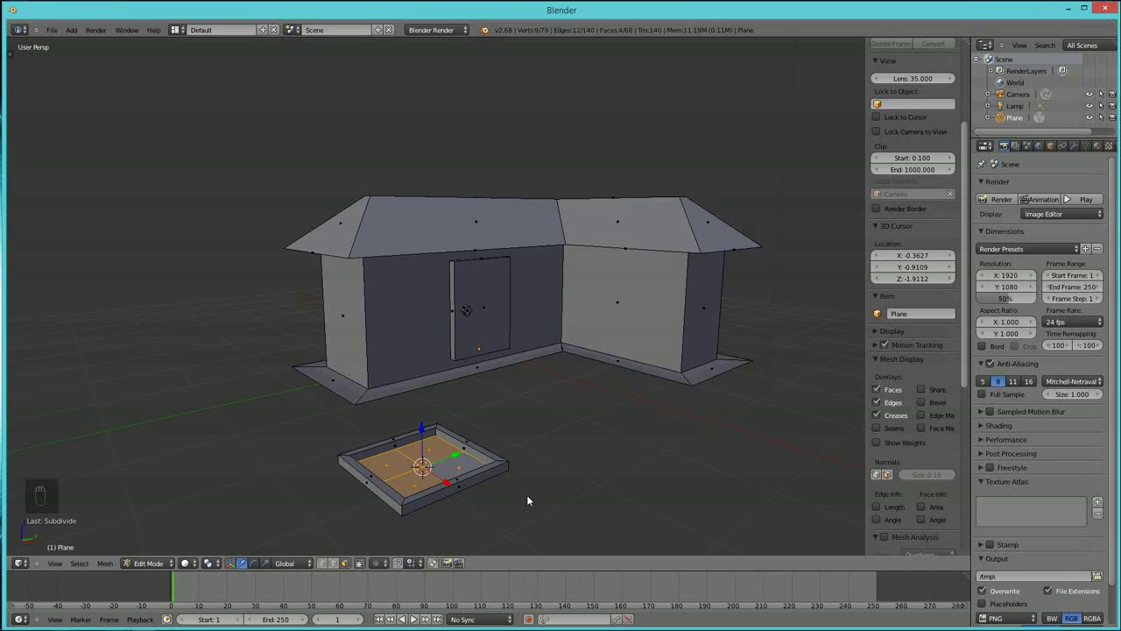
pyautogui.press('ctrl+b')
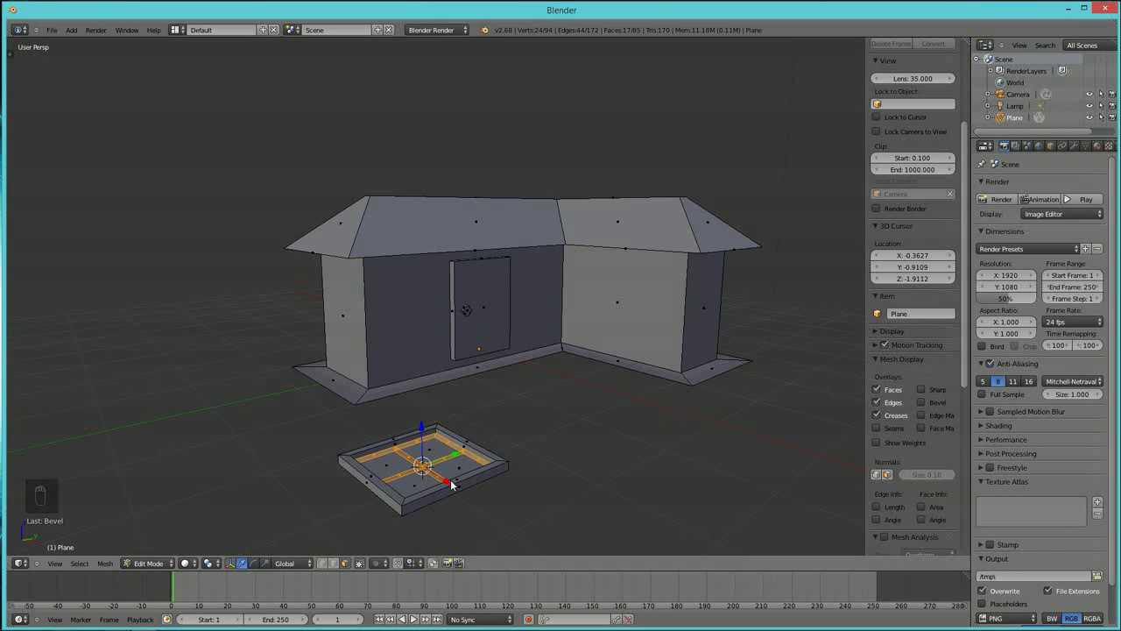
pyautogui.moveTo(480, 490); pyautogui.dragTo(479, 479)
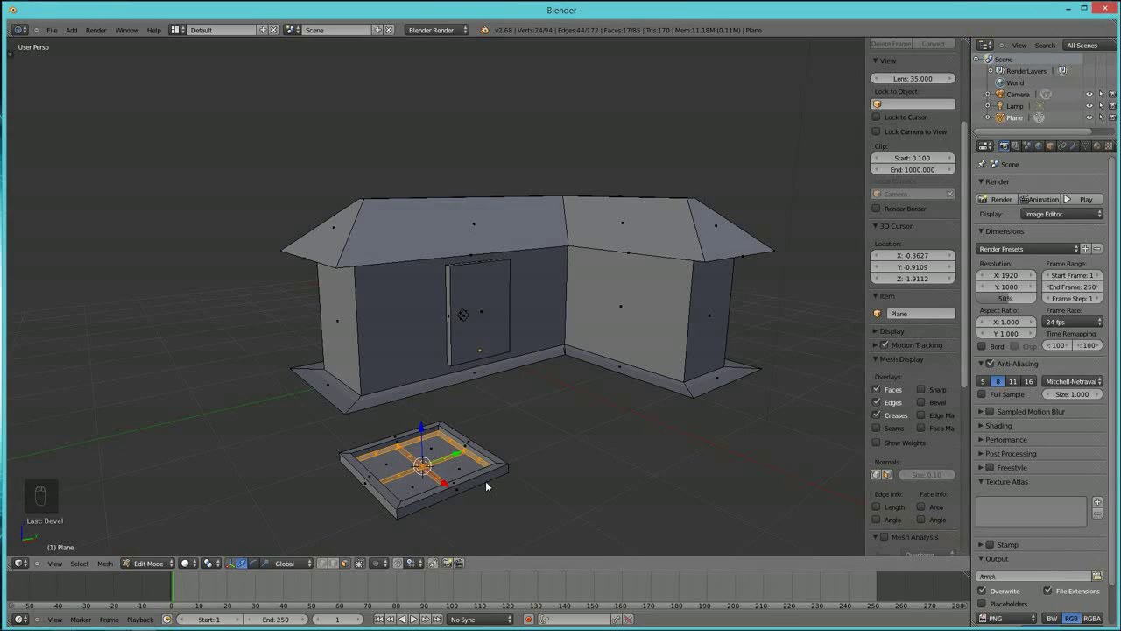
# Extrude the cross bars above the panes, then select the whole linked window frame mesh.
pyautogui.press('e')
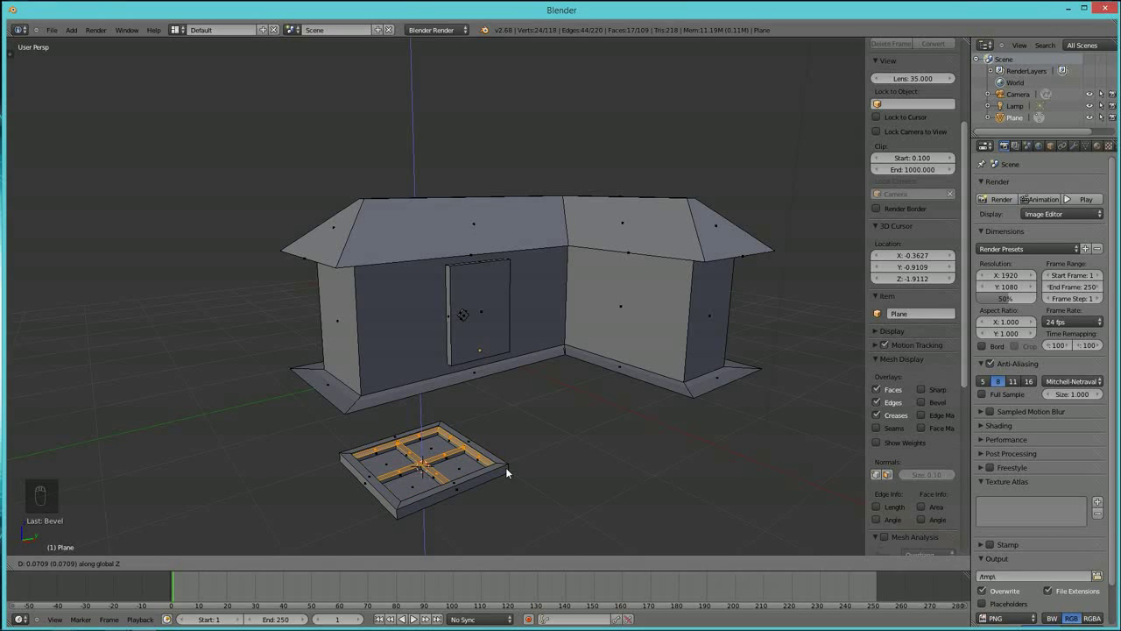
pyautogui.moveTo(510, 470); pyautogui.dragTo(536, 417)
pyautogui.press('ctrl+l')
pyautogui.moveTo(431, 462); pyautogui.dragTo(448, 450)
pyautogui.click(482, 432)
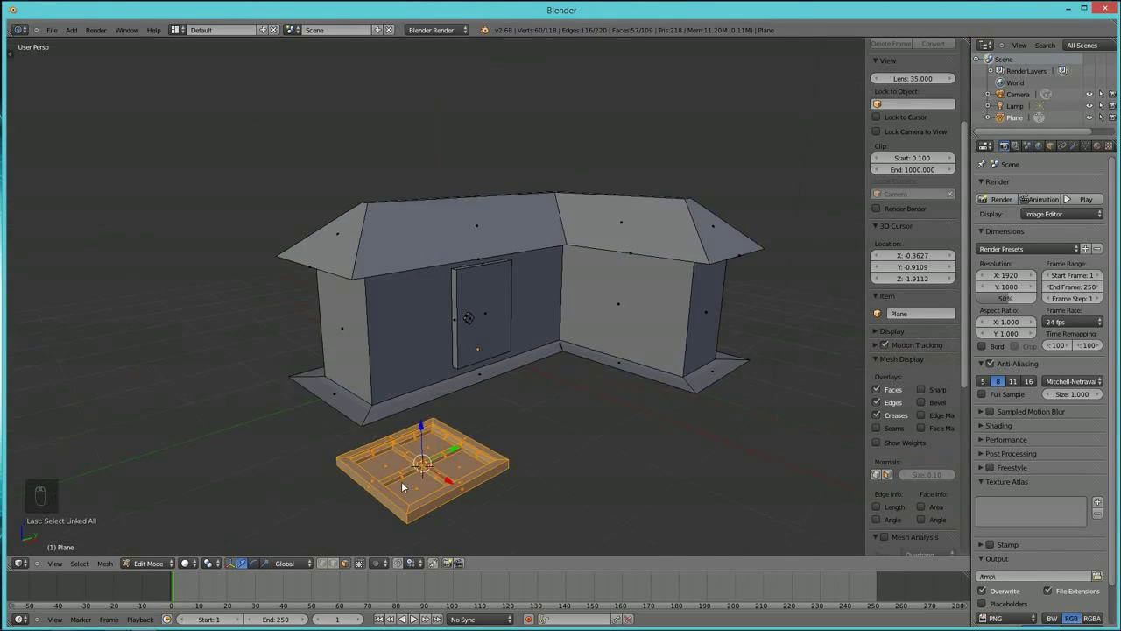
# Scale the frame down to window size and rotate it upright in front of the wall.
pyautogui.moveTo(400, 489); pyautogui.dragTo(465, 470)
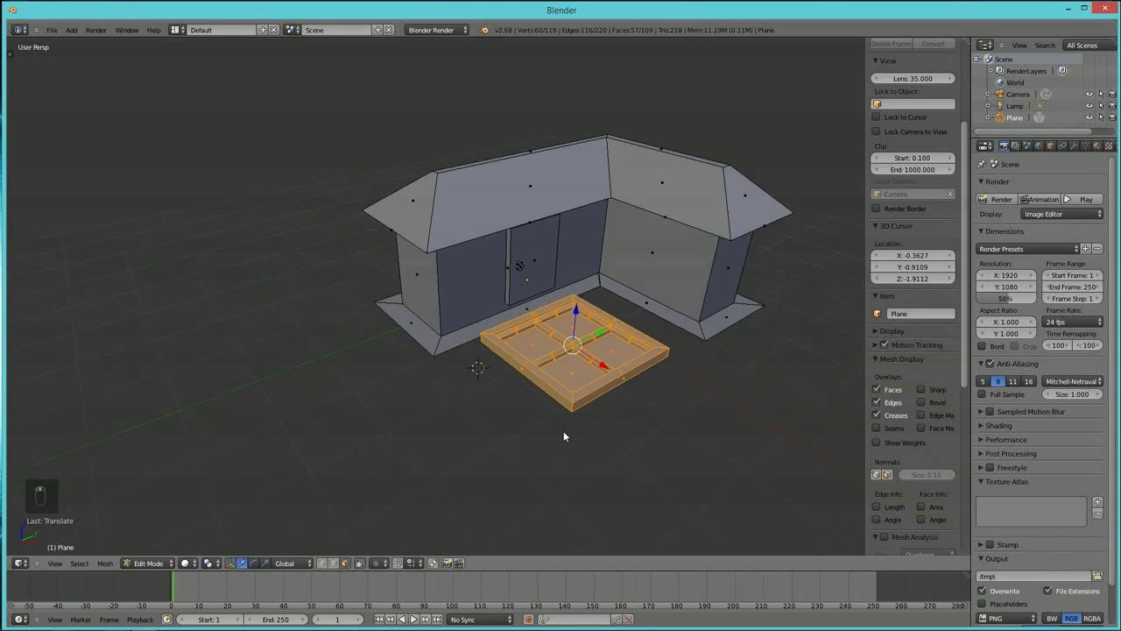
pyautogui.press('s')
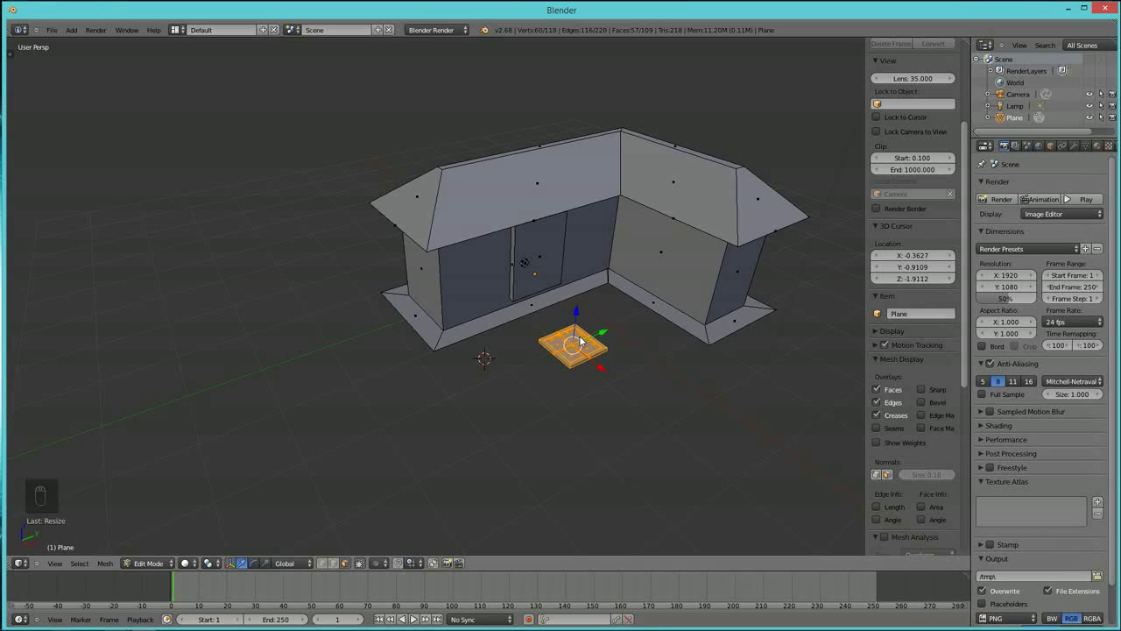
pyautogui.press('r')
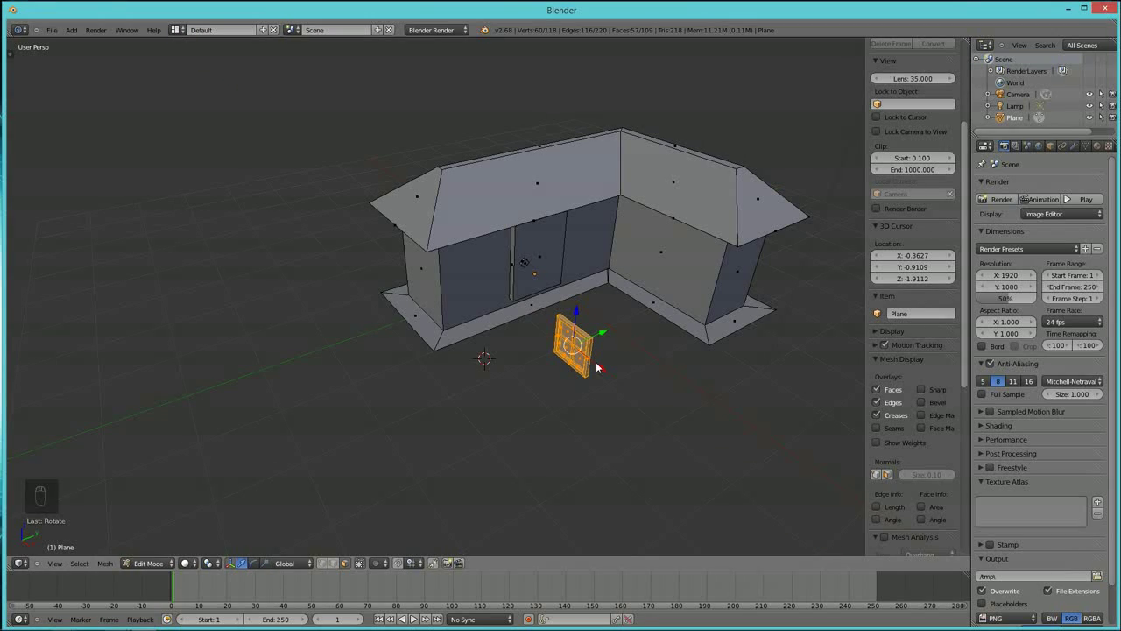
pyautogui.press('r')
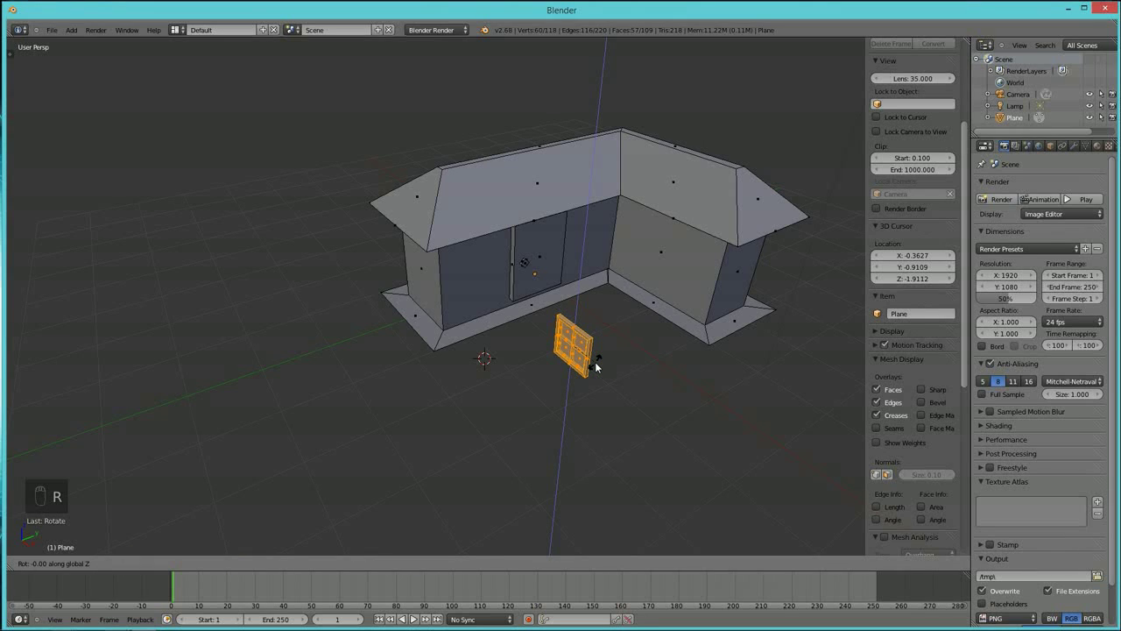
# Duplicate the window to the right of the door, then make another copy turned toward the side wall.
pyautogui.moveTo(599, 367); pyautogui.dragTo(561, 361)
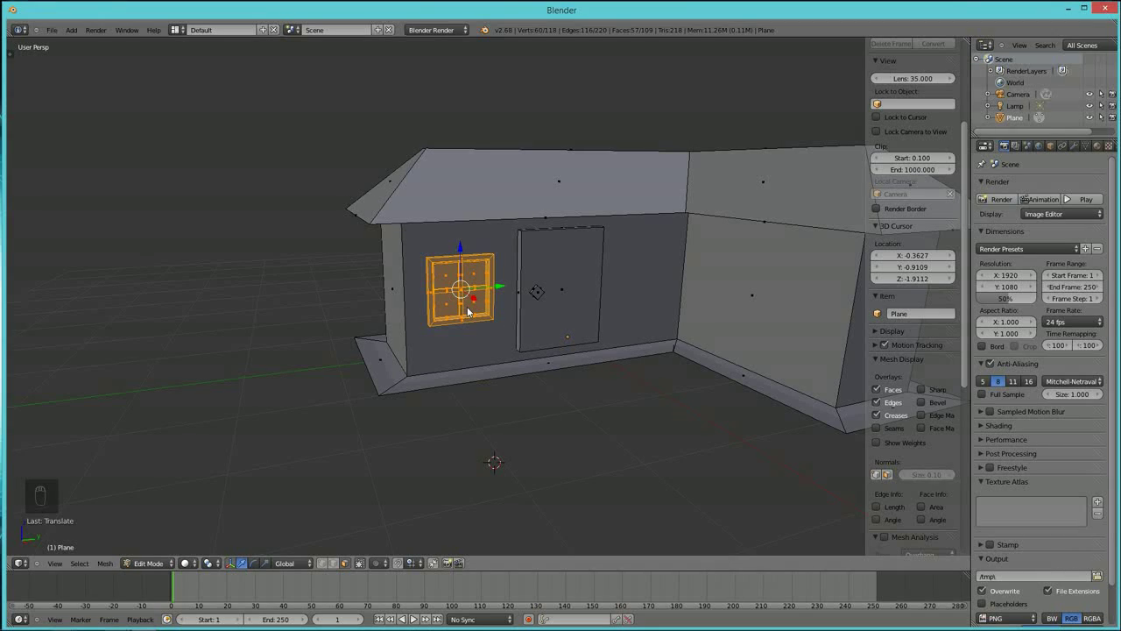
pyautogui.press('shift+d')
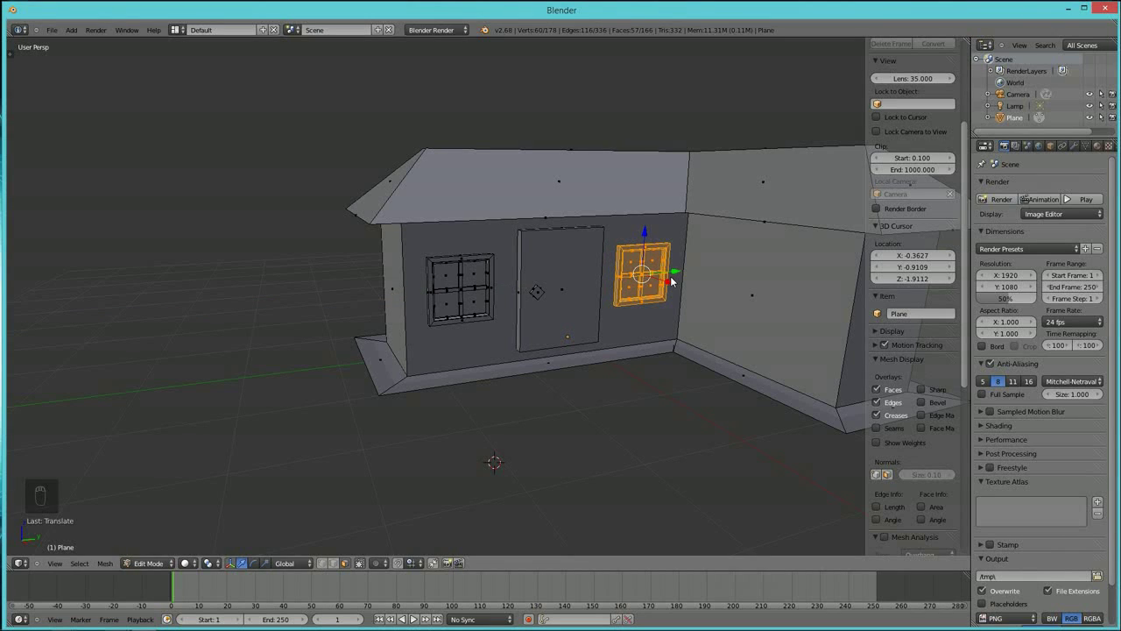
pyautogui.press('shift+d')
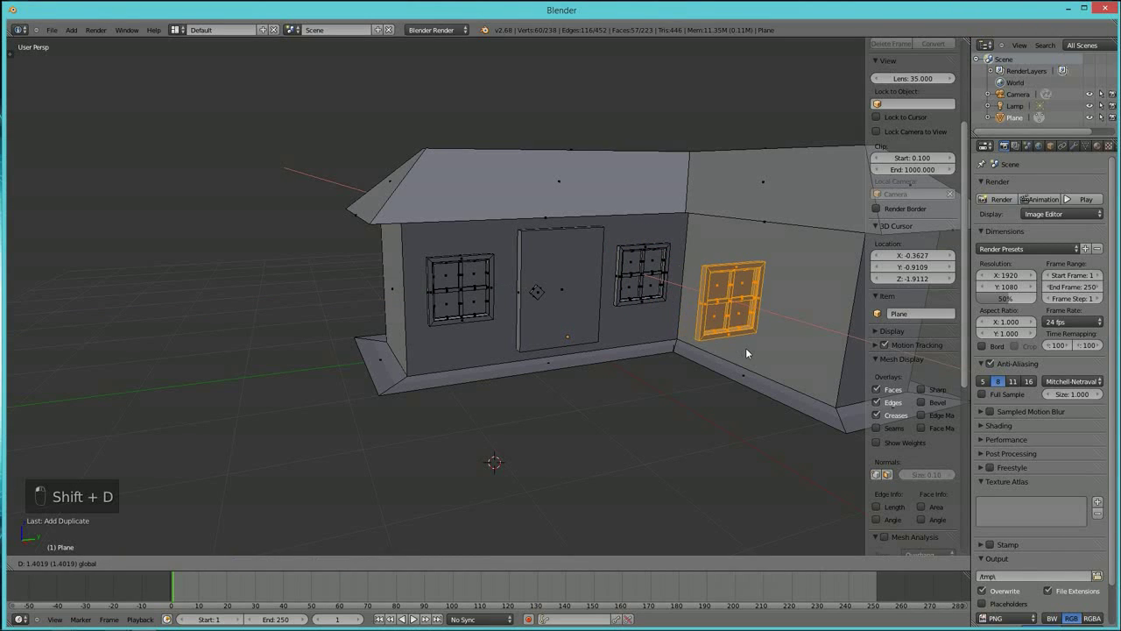
pyautogui.press('r')
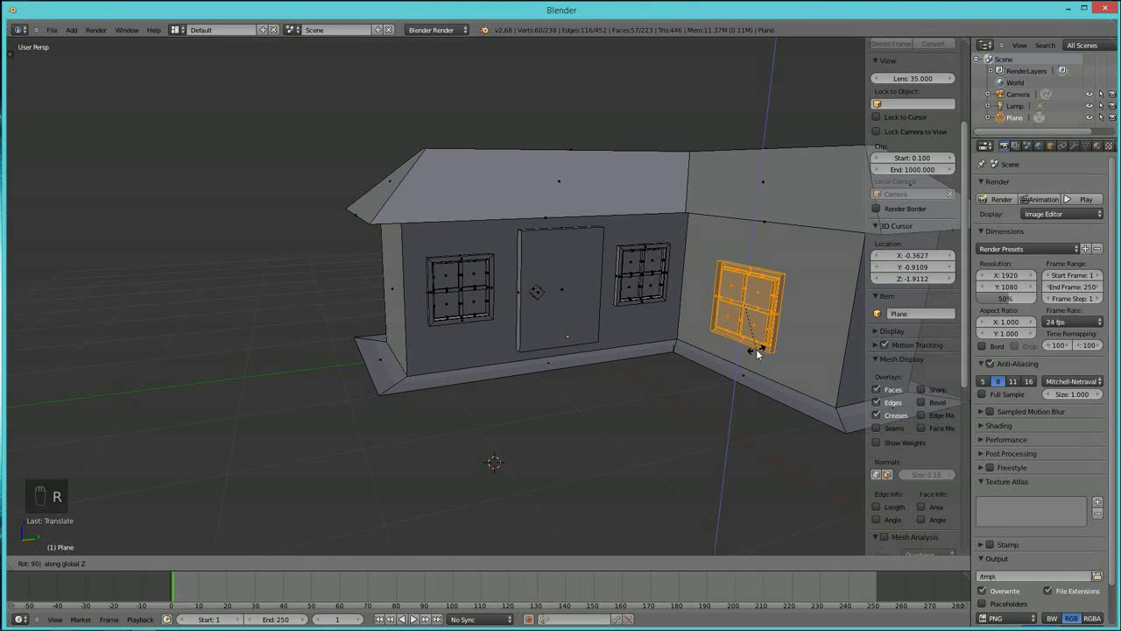
# Orbit around the wing and start moving the turned copy toward its walls.
pyautogui.moveTo(734, 382); pyautogui.dragTo(857, 305)
pyautogui.moveTo(847, 327); pyautogui.dragTo(596, 352)
pyautogui.press('shift+d')
# Rotate the copy and slide it along one axis onto the wing's end wall.
pyautogui.click(578, 389)
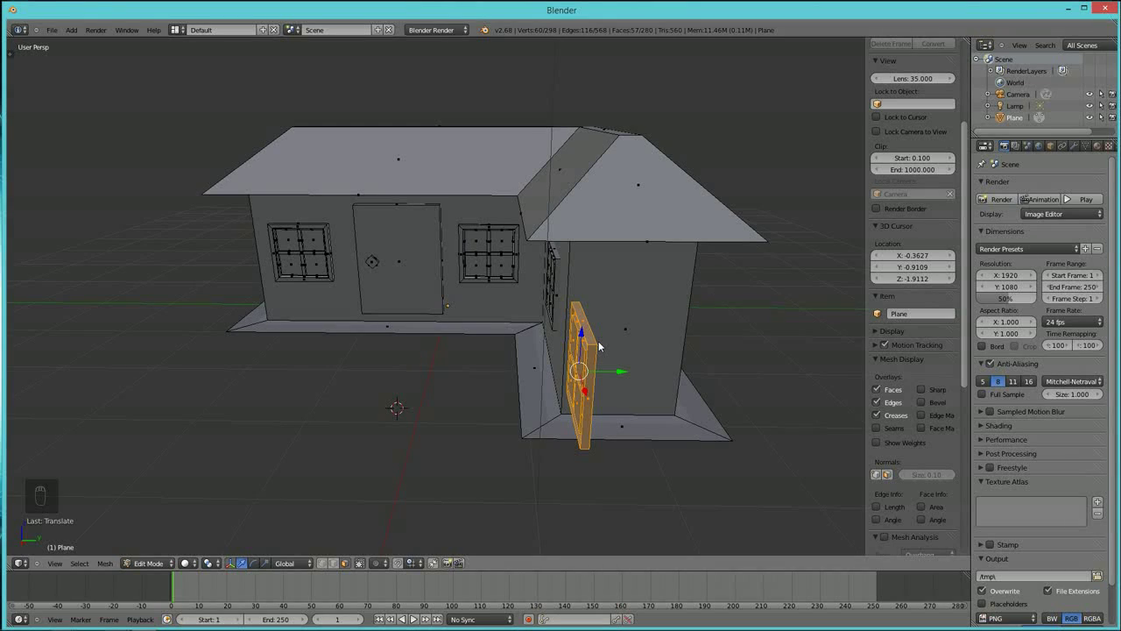
pyautogui.press('r')
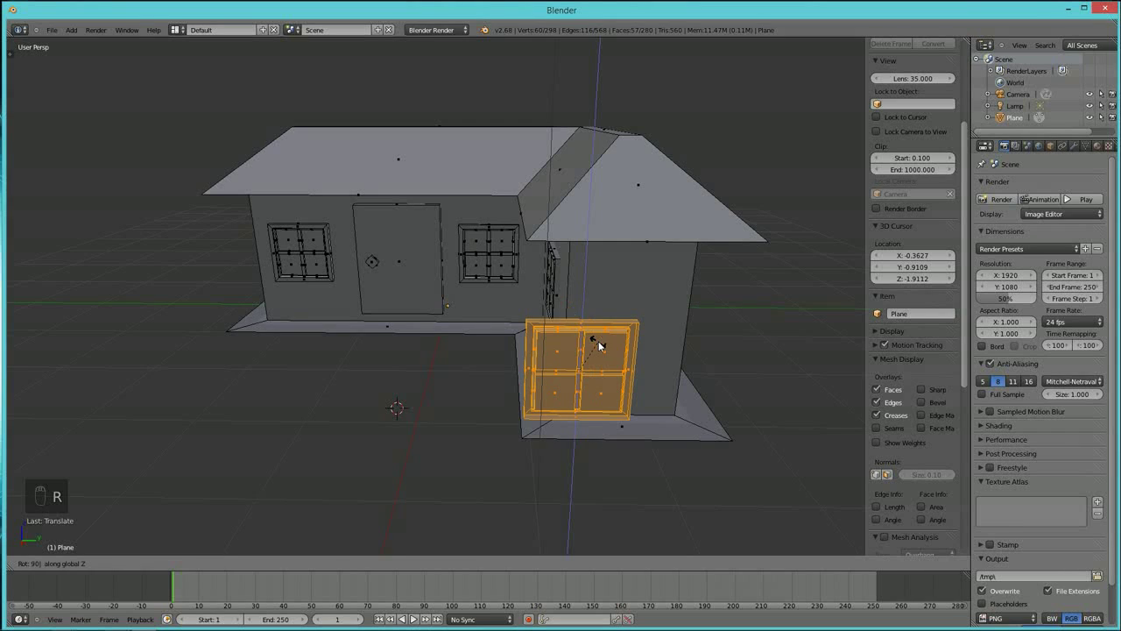
pyautogui.moveTo(549, 386); pyautogui.dragTo(576, 387)
pyautogui.middleClick(594, 384)
pyautogui.middleClick(607, 387)
pyautogui.middleClick(574, 392)
pyautogui.moveTo(611, 358); pyautogui.dragTo(647, 361)
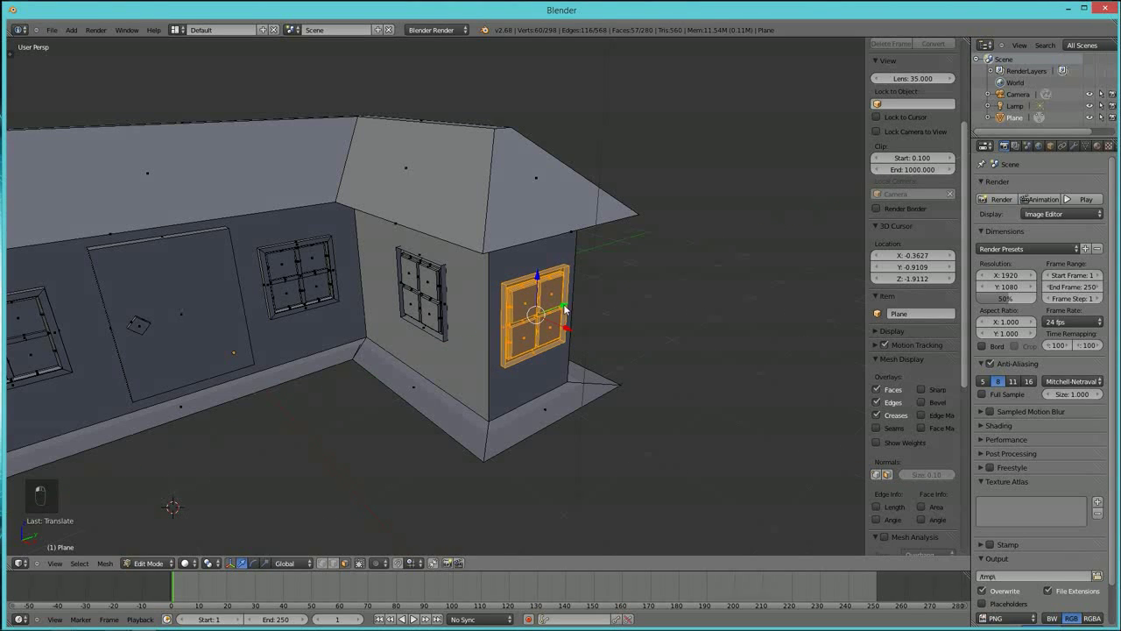
pyautogui.moveTo(613, 356); pyautogui.dragTo(638, 358)
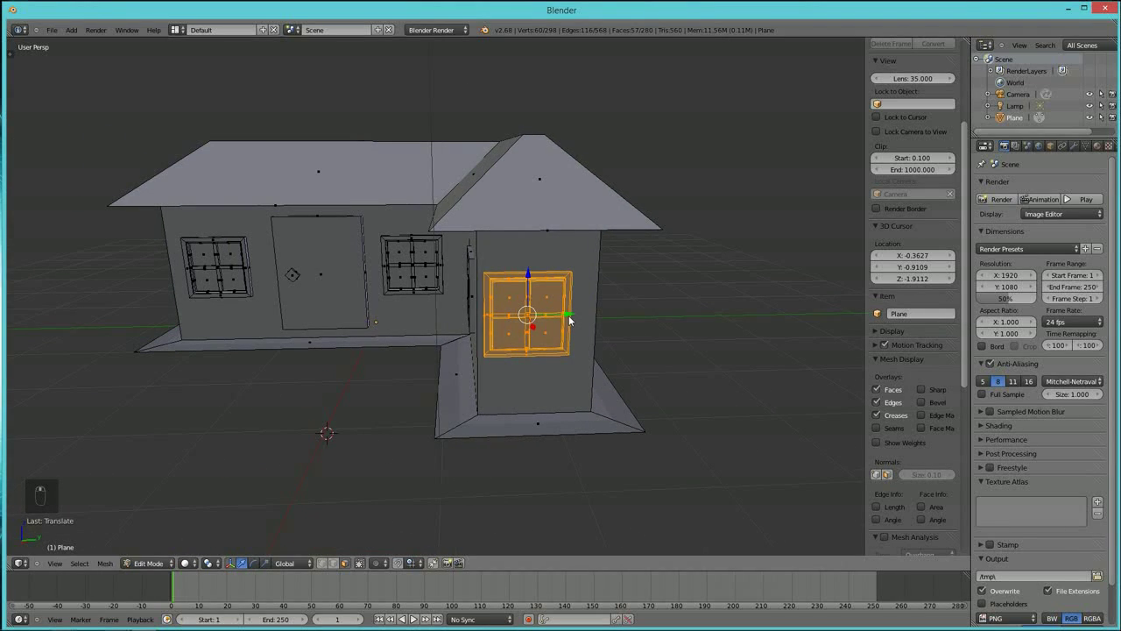
# Duplicate the wing window and set the copy onto the wing's long side wall.
pyautogui.press('shift+d')
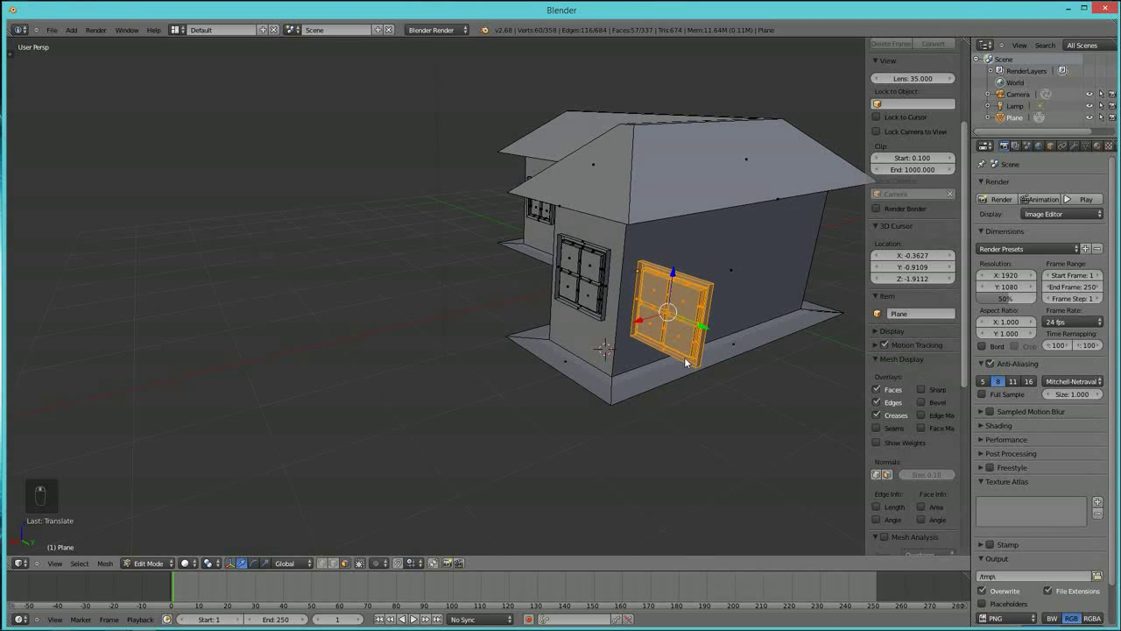
pyautogui.press('r')
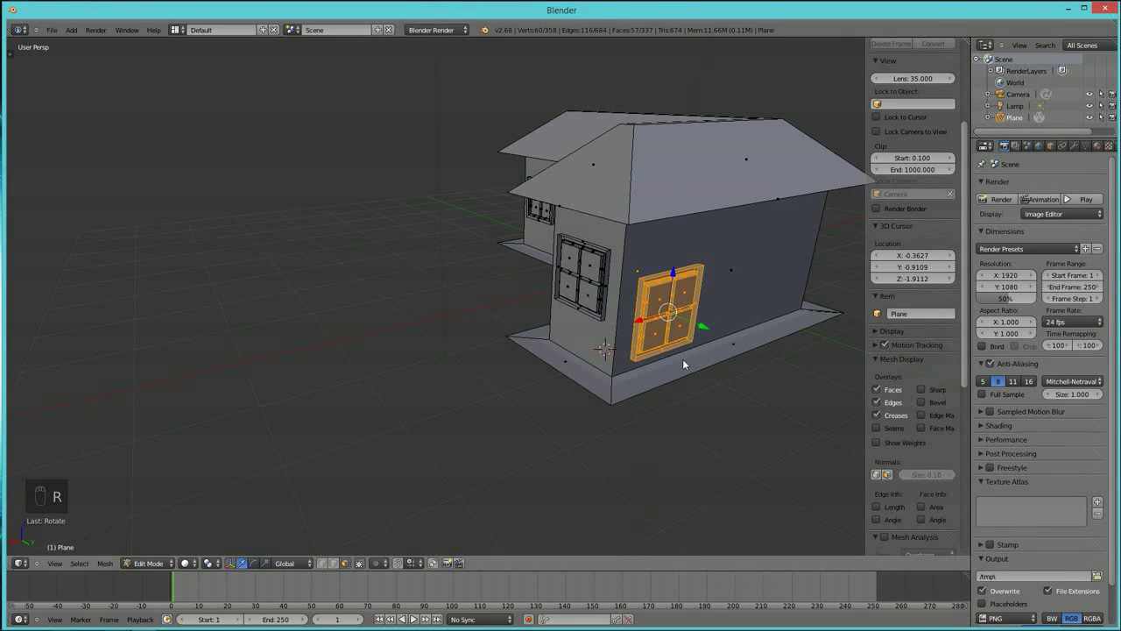
pyautogui.click(717, 361)
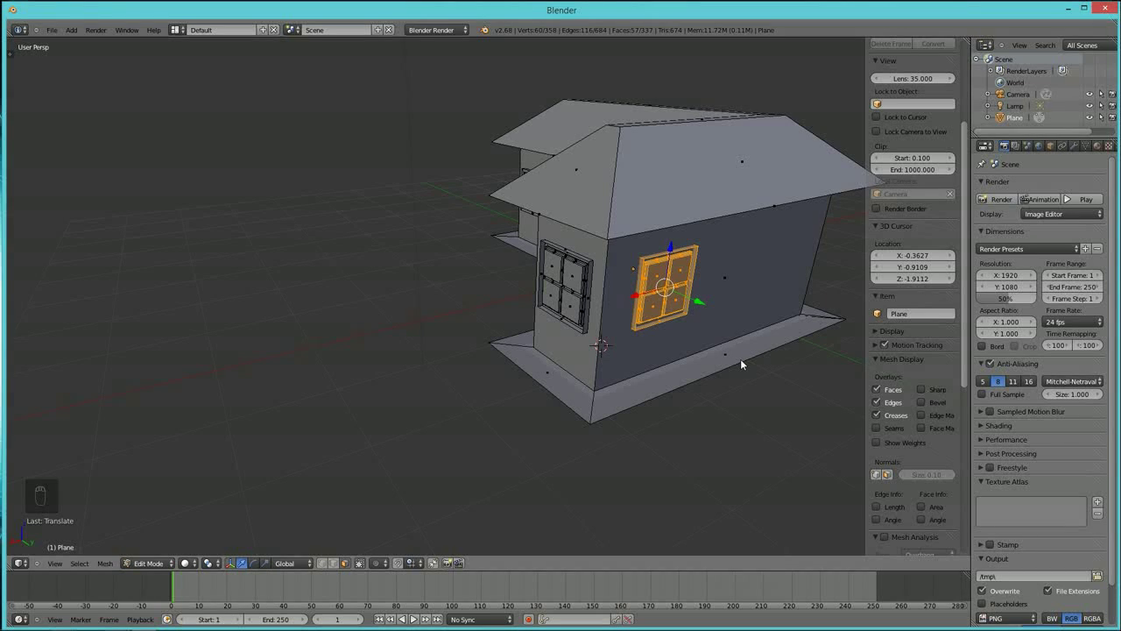
# Duplicate another window and rotate it to face the house's far end wall.
pyautogui.press('shift+d')
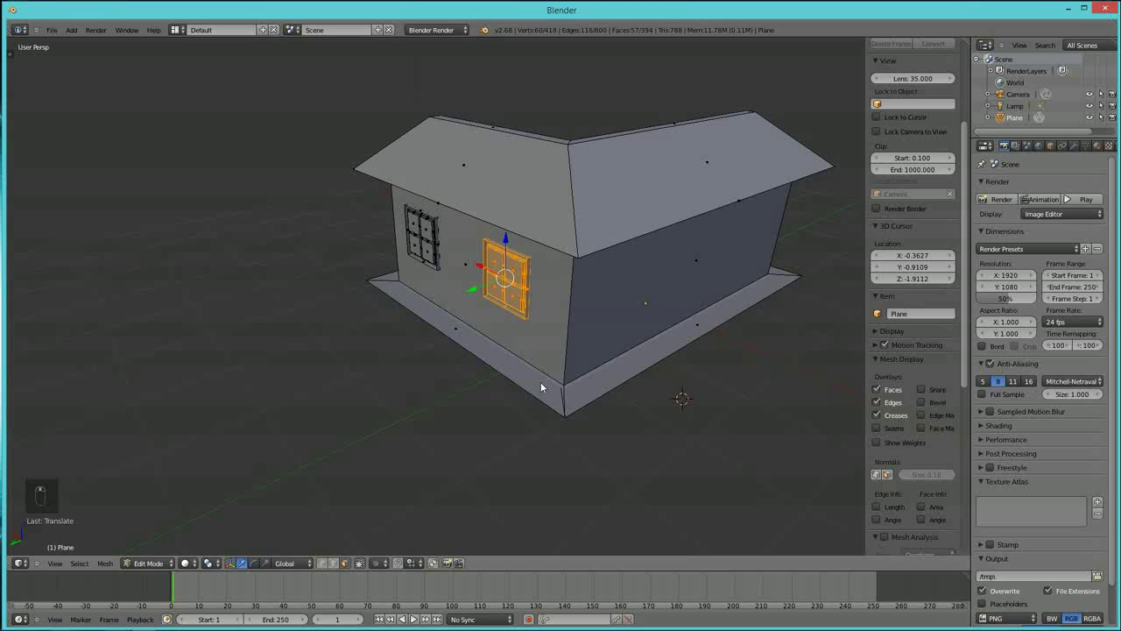
pyautogui.moveTo(533, 366); pyautogui.dragTo(569, 370)
pyautogui.press('shift+d')
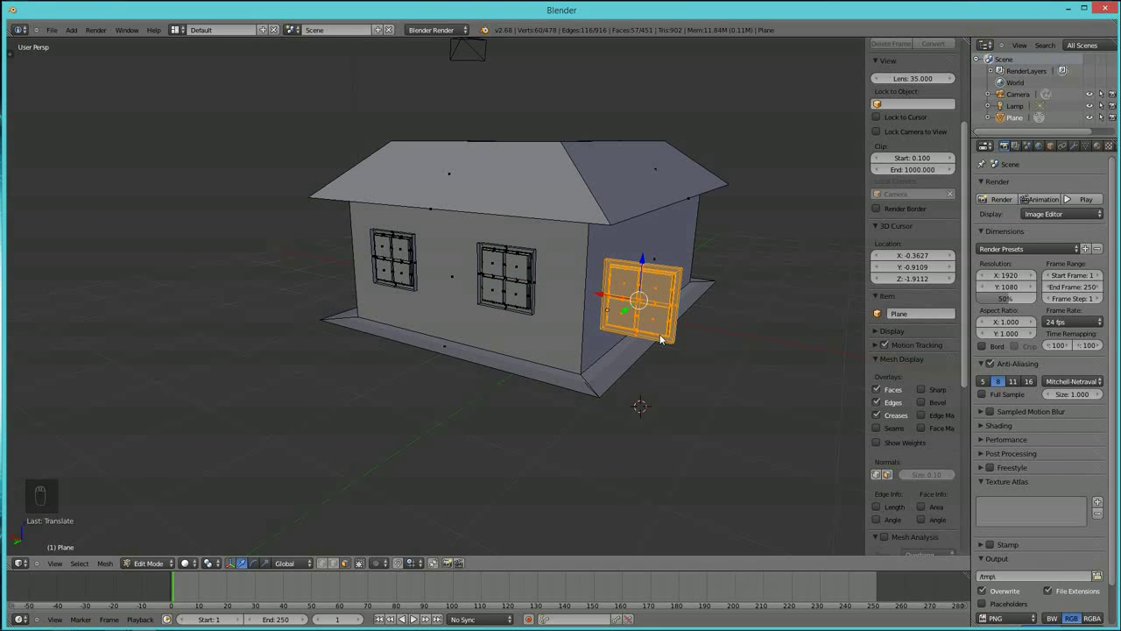
pyautogui.press('r')
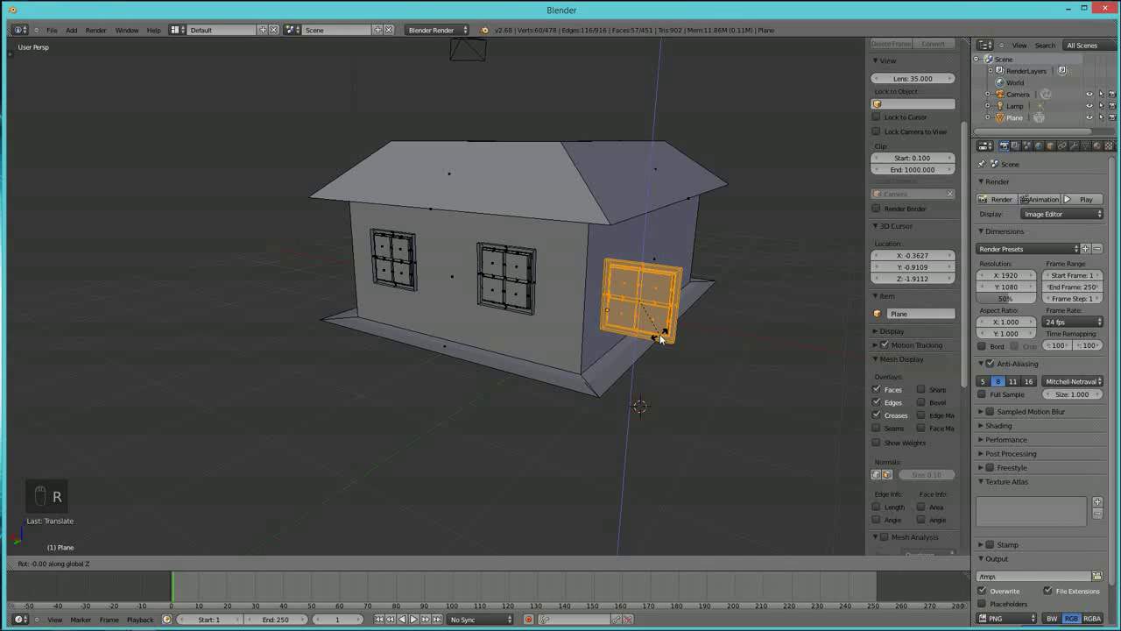
pyautogui.moveTo(663, 336); pyautogui.dragTo(481, 330)
# Move the window copy into position as a second window on the long back wall.
pyautogui.press('shift+d')
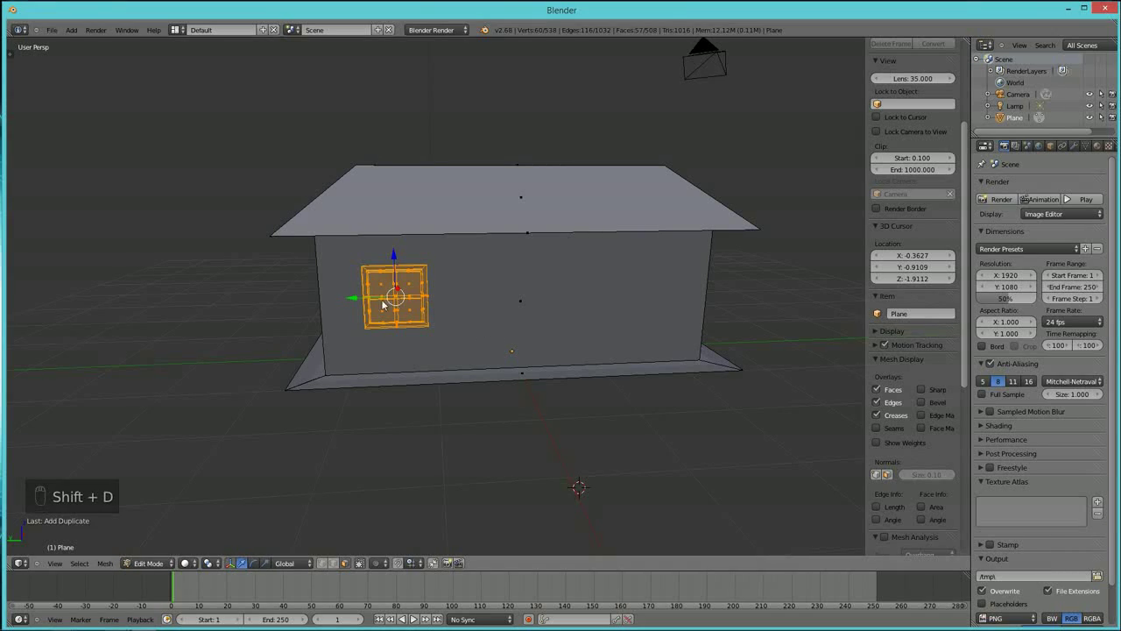
pyautogui.moveTo(399, 308); pyautogui.dragTo(581, 311)
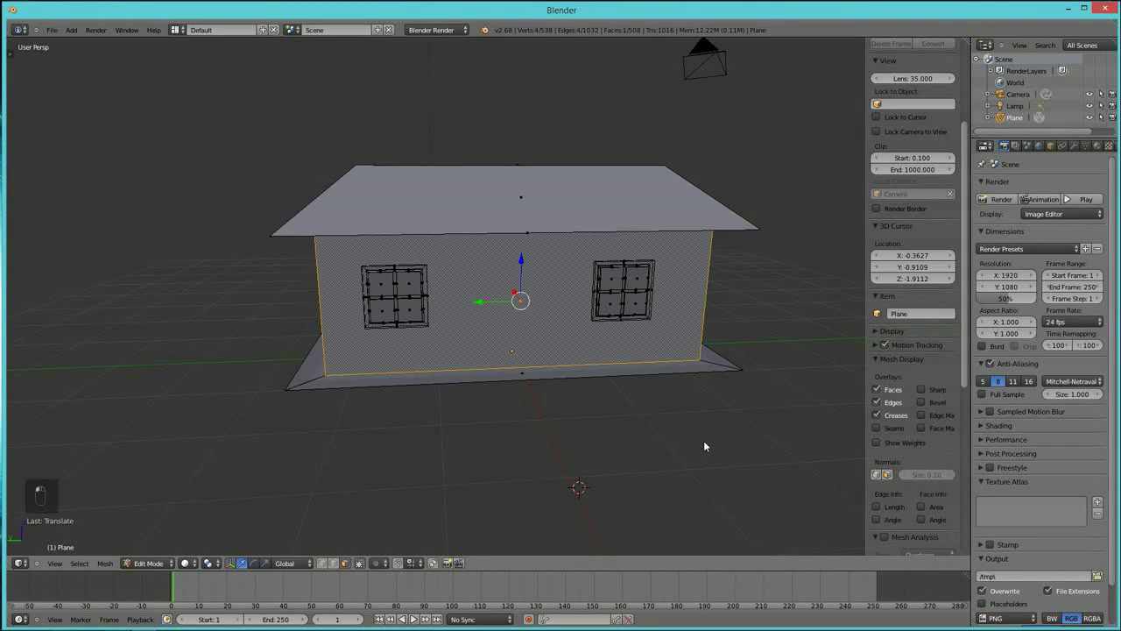
pyautogui.moveTo(575, 436); pyautogui.dragTo(615, 437)
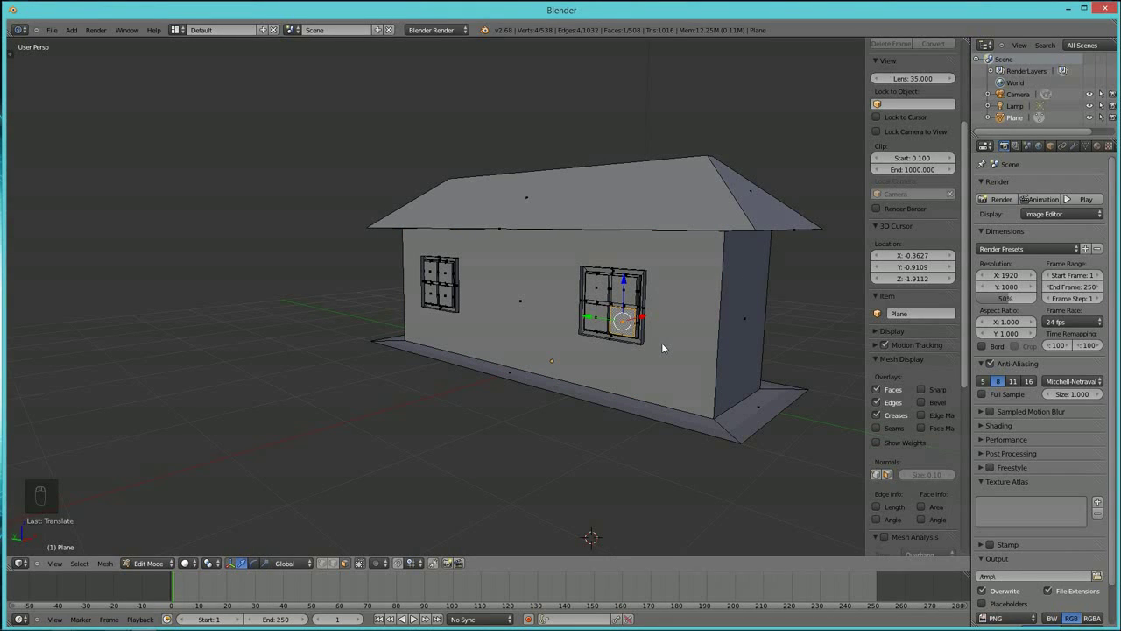
# Select the back-wall window, duplicate it and turn the copy toward the short end wall.
pyautogui.press('ctrl+l')
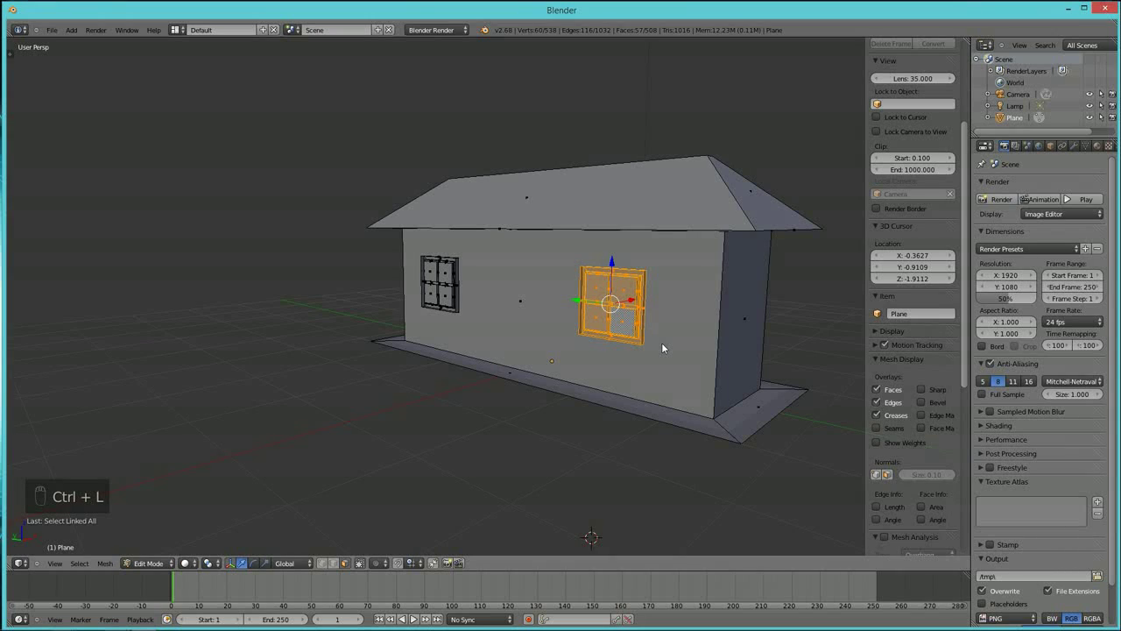
pyautogui.press('shift+d')
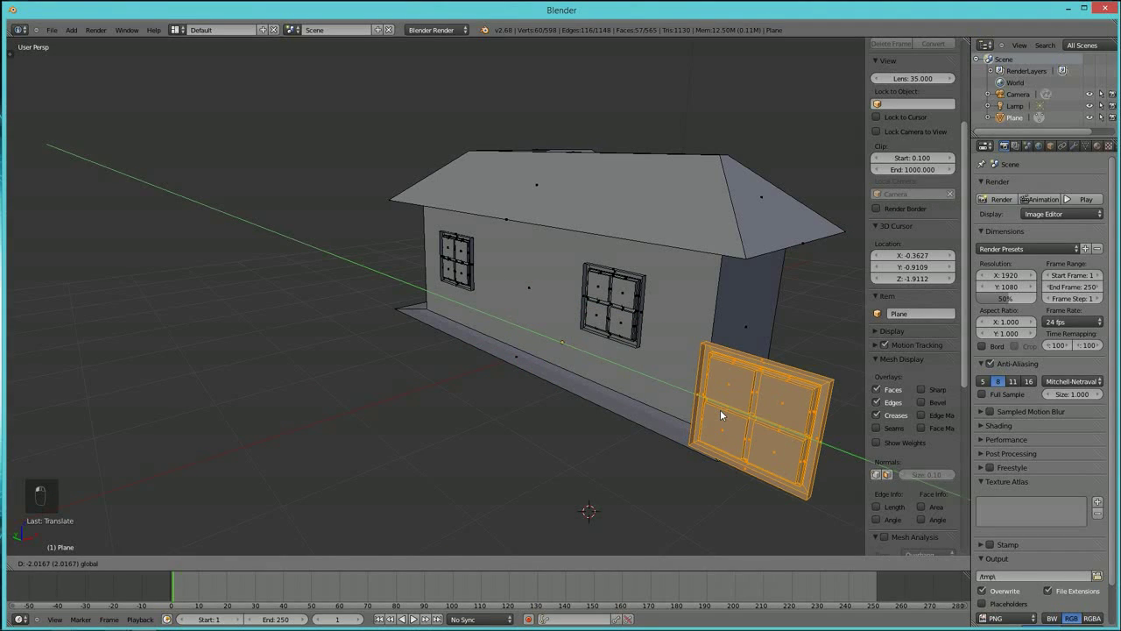
pyautogui.press('r')
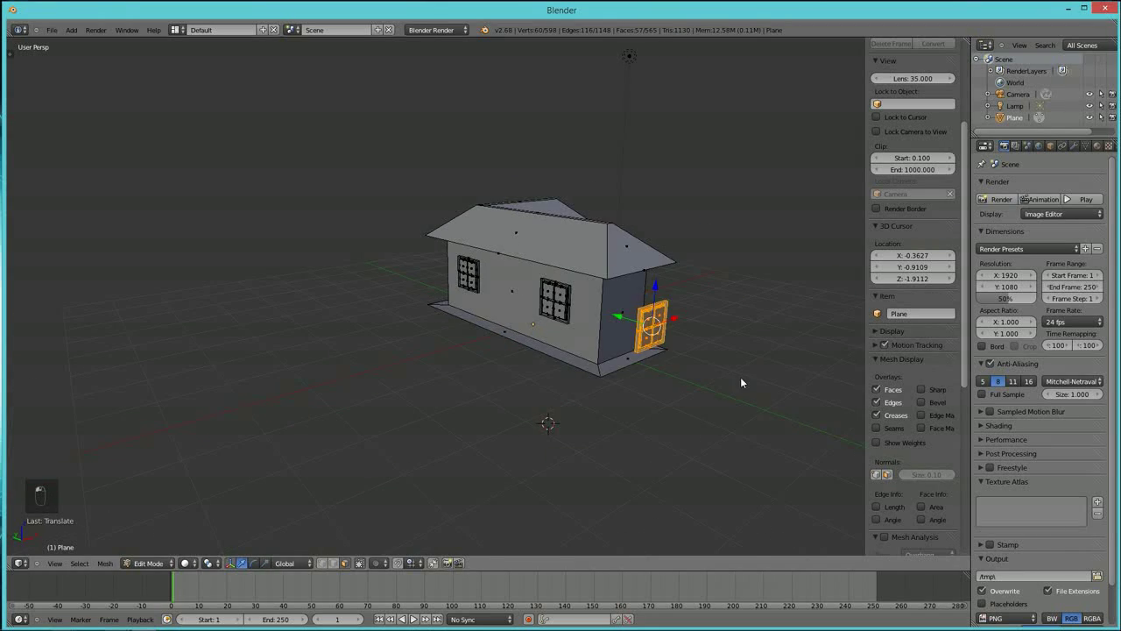
# Add a mesh plane and scale it up into a large ground plane beneath the house.
pyautogui.moveTo(704, 426); pyautogui.dragTo(596, 331)
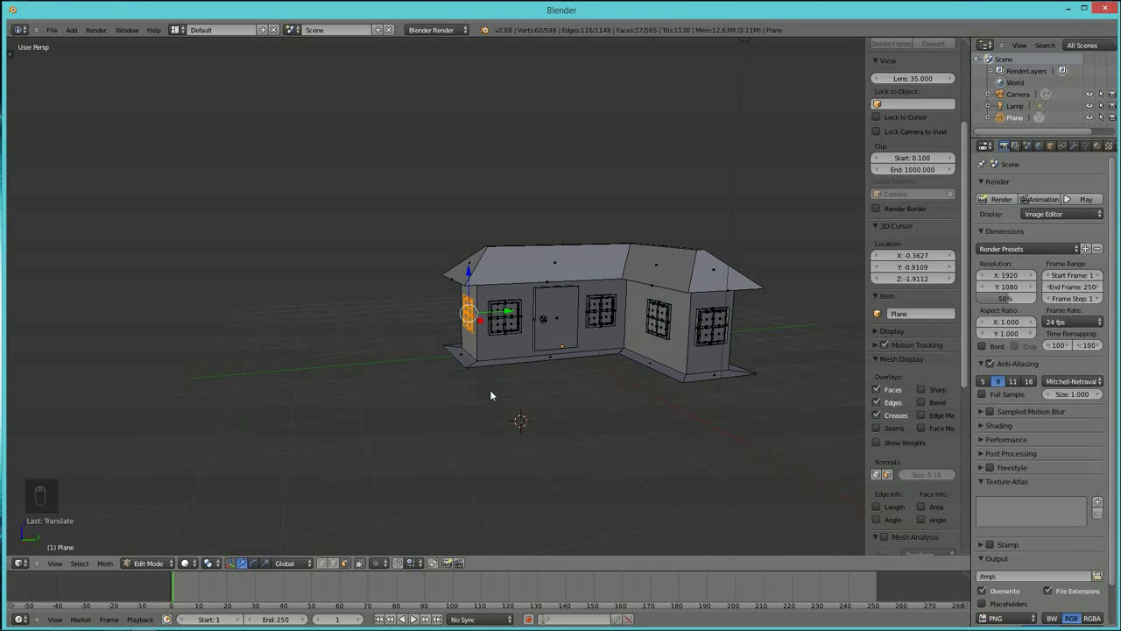
pyautogui.press('shift+a')
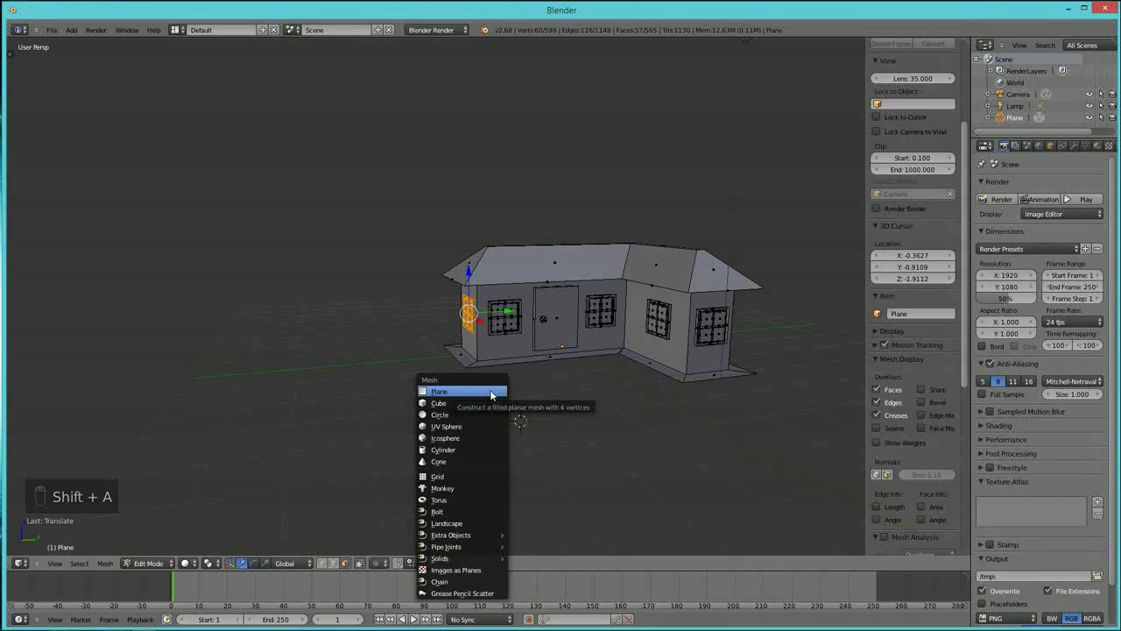
pyautogui.press('s')
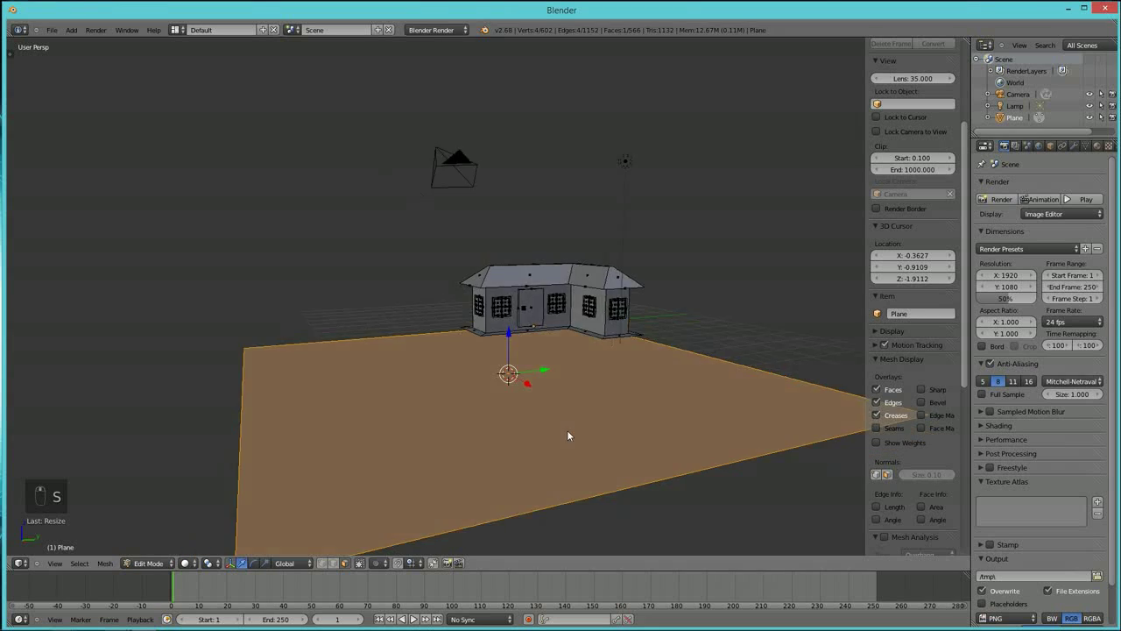